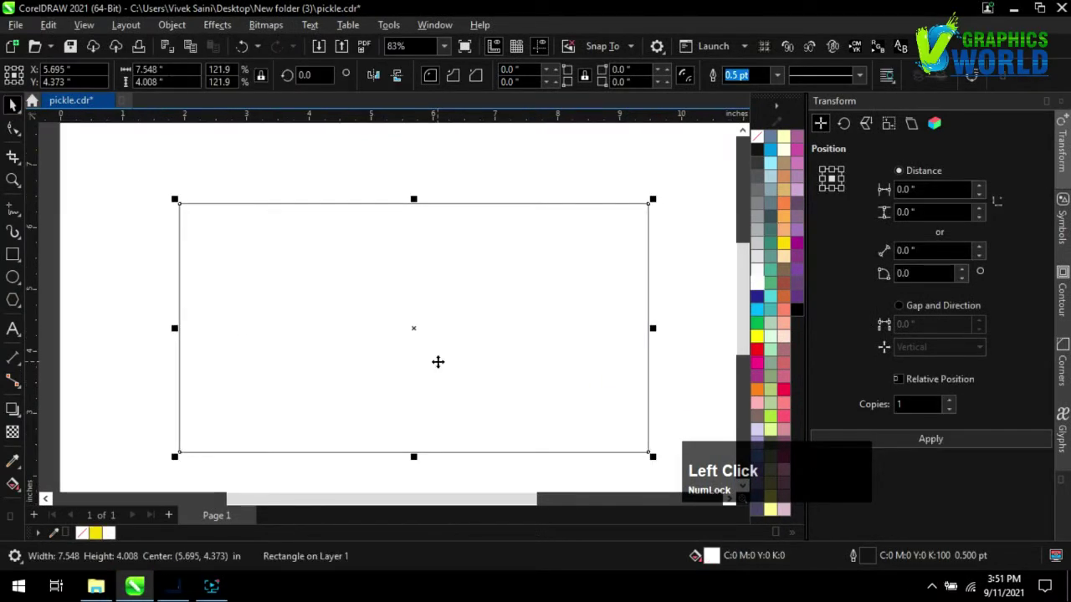
Step: Apply a radial fountain fill to the rectangle, pale yellow centre fading to orange edges
left_click(425, 325)
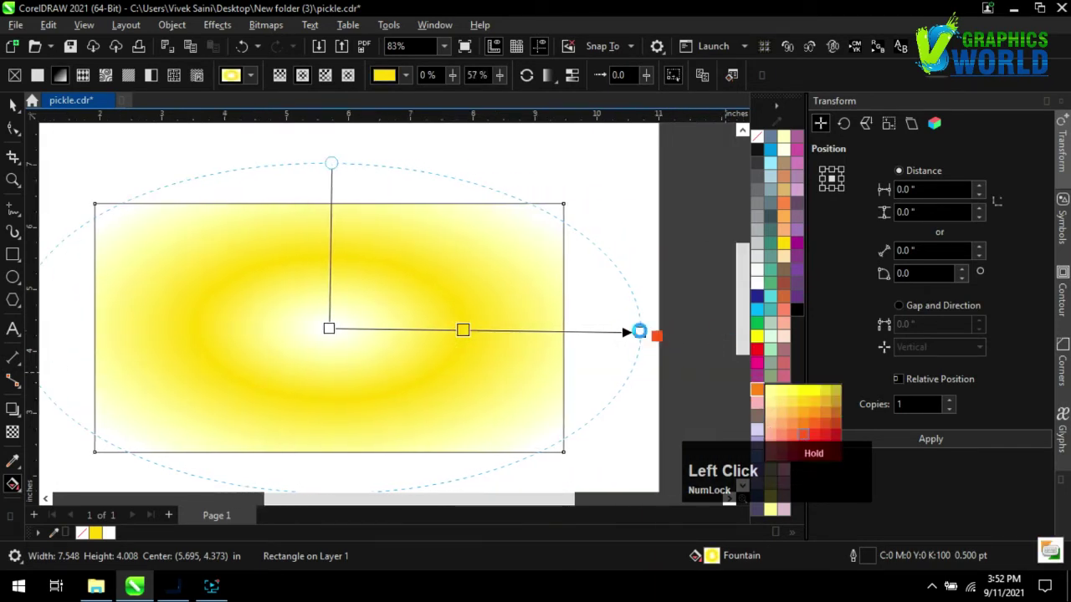
scroll("down", 3)
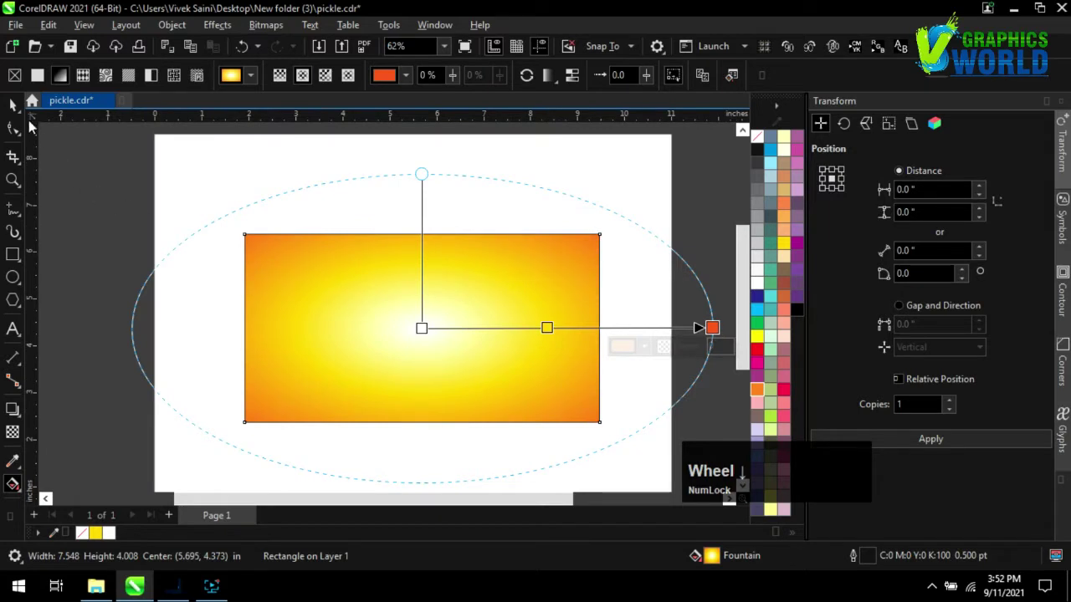
left_click(14, 109)
scroll("up", 3)
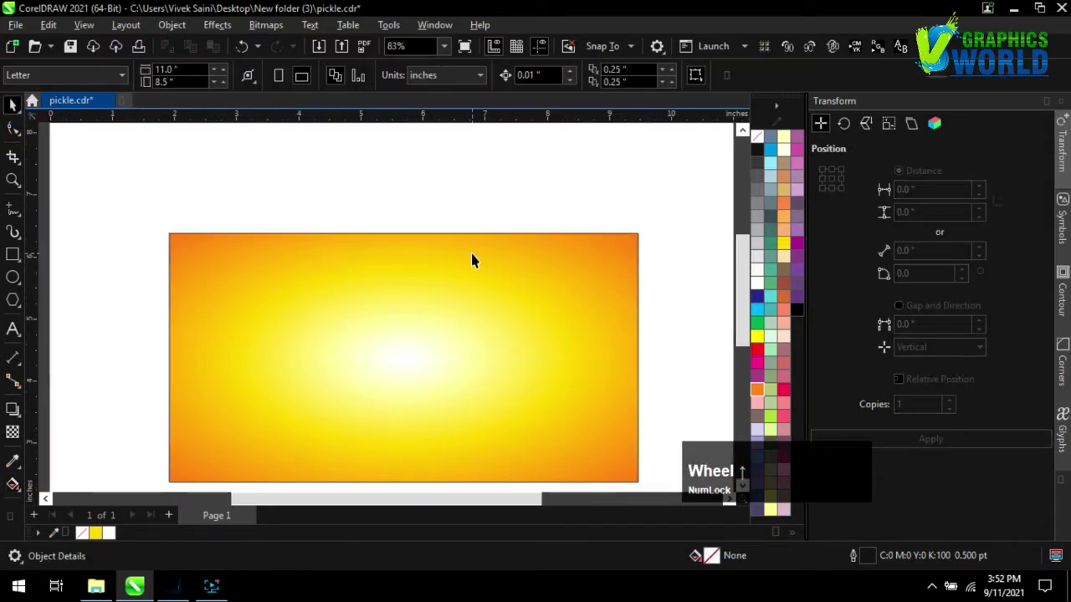
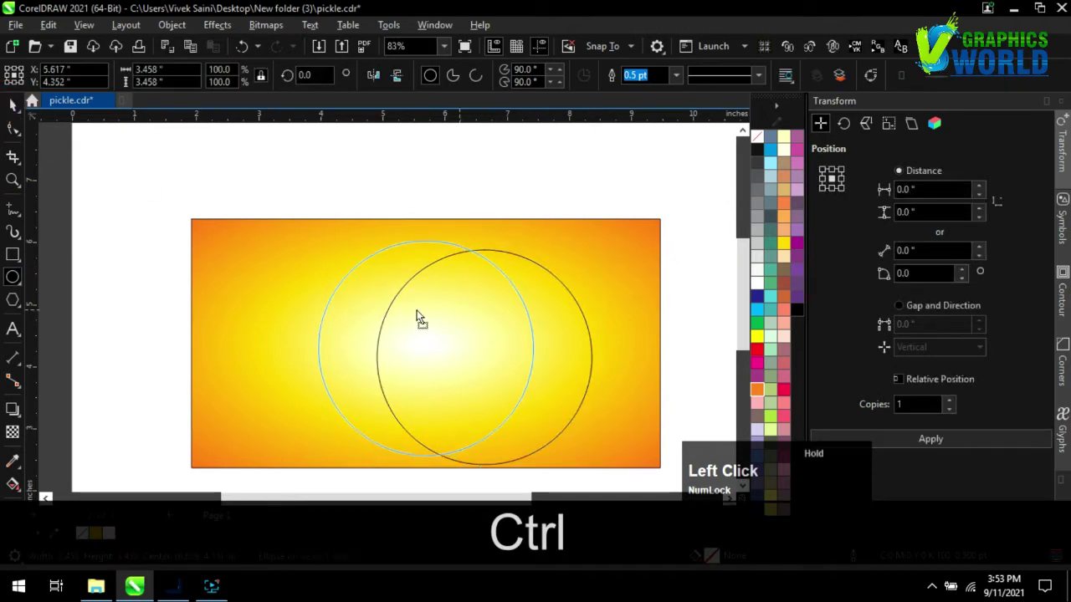
Step: Centre the circle on the rectangle and give it a white fill with no outline
key("shift+c")
key("shift+e")
left_click(549, 204)
scroll("up", 3)
left_click(766, 291)
right_click(763, 144)
left_click(904, 443)
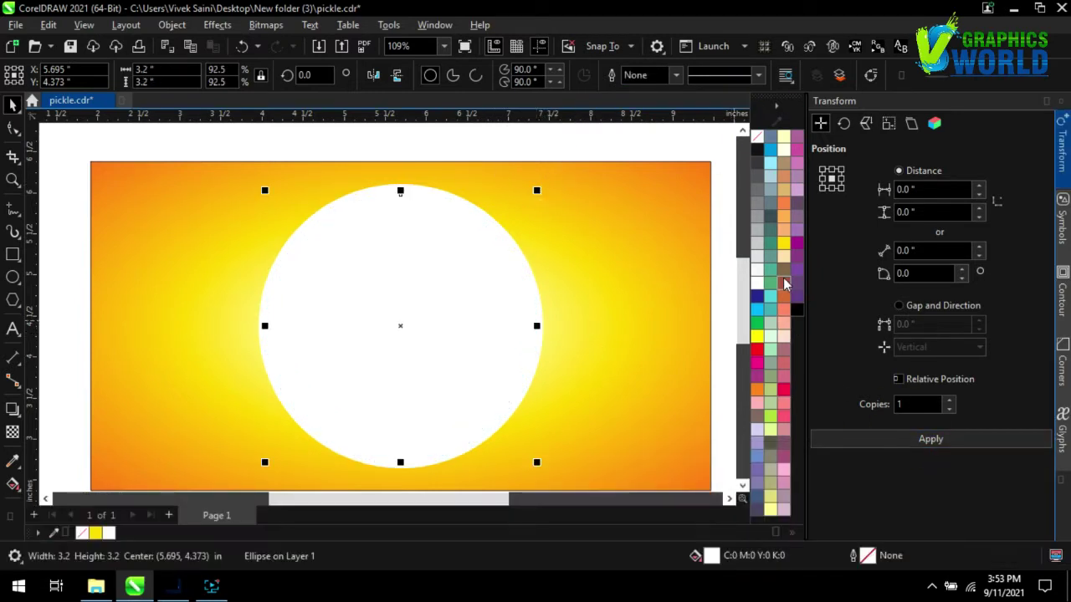
left_click(787, 286)
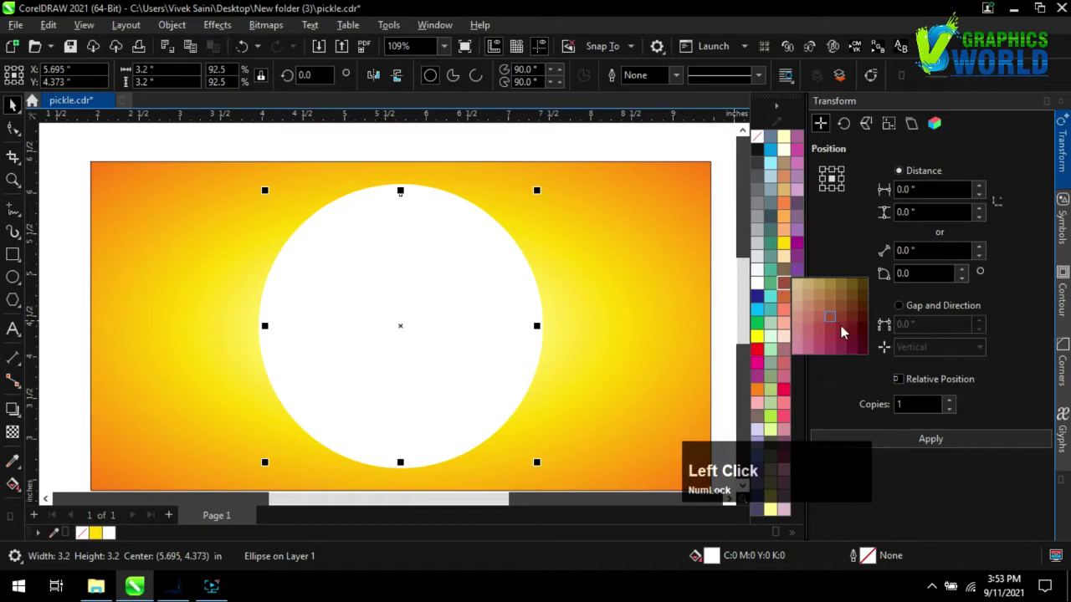
Step: Duplicate the circle, shrink it, fill it with a brown radial gradient and save the design
key("g")
left_click(73, 83)
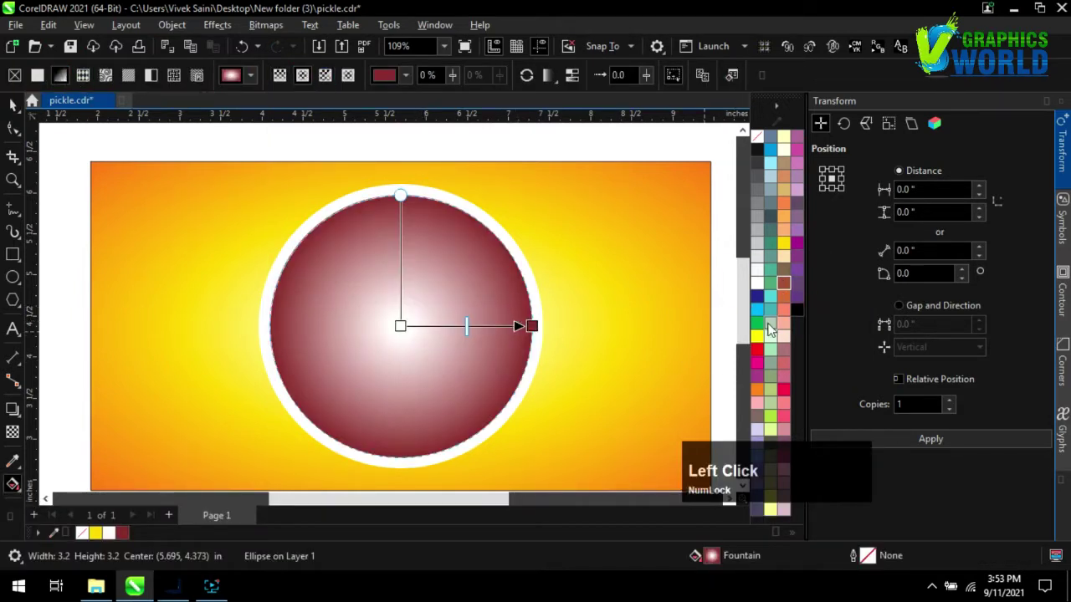
left_click(790, 298)
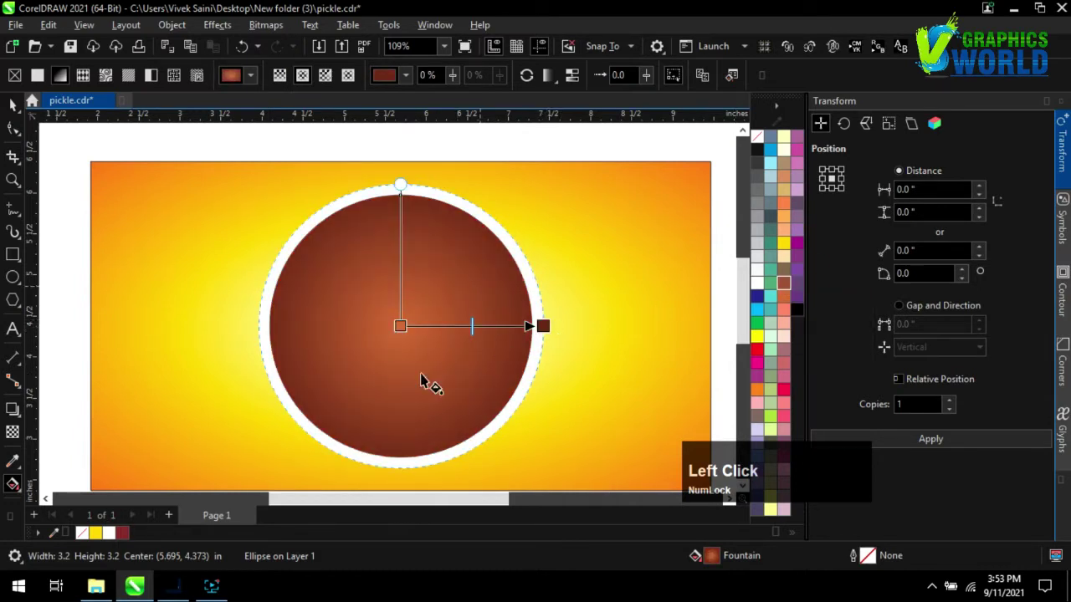
left_click(19, 109)
scroll("down", 3)
left_click(487, 204)
key("ctrl+s")
scroll("down", 3)
scroll("up", 3)
Step: Copy the 'Chilli Pickle' line from the Notepad notes
left_click(110, 592)
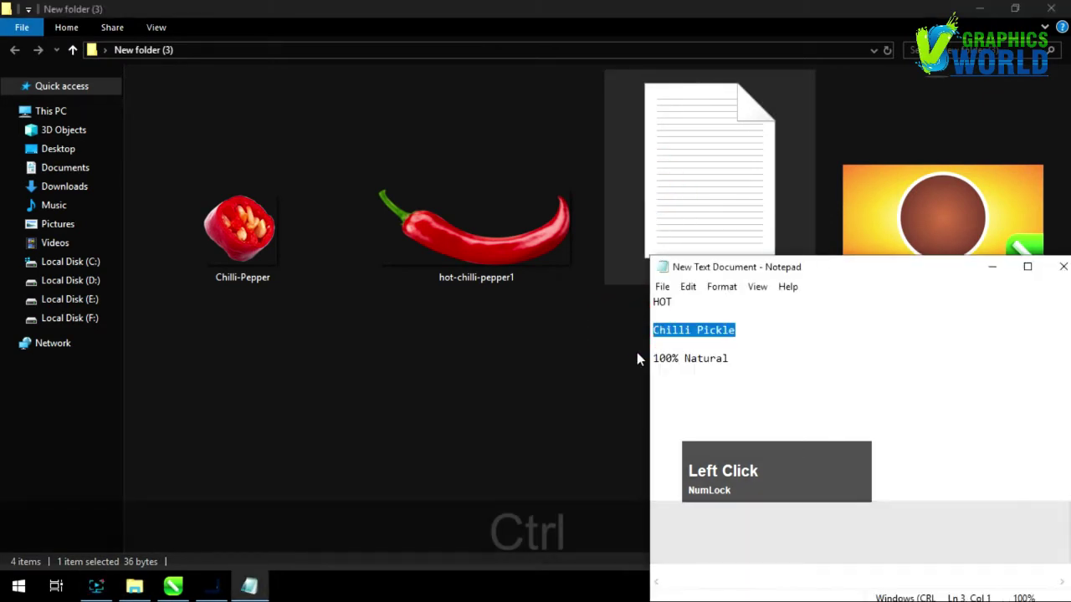
key("ctrl+c")
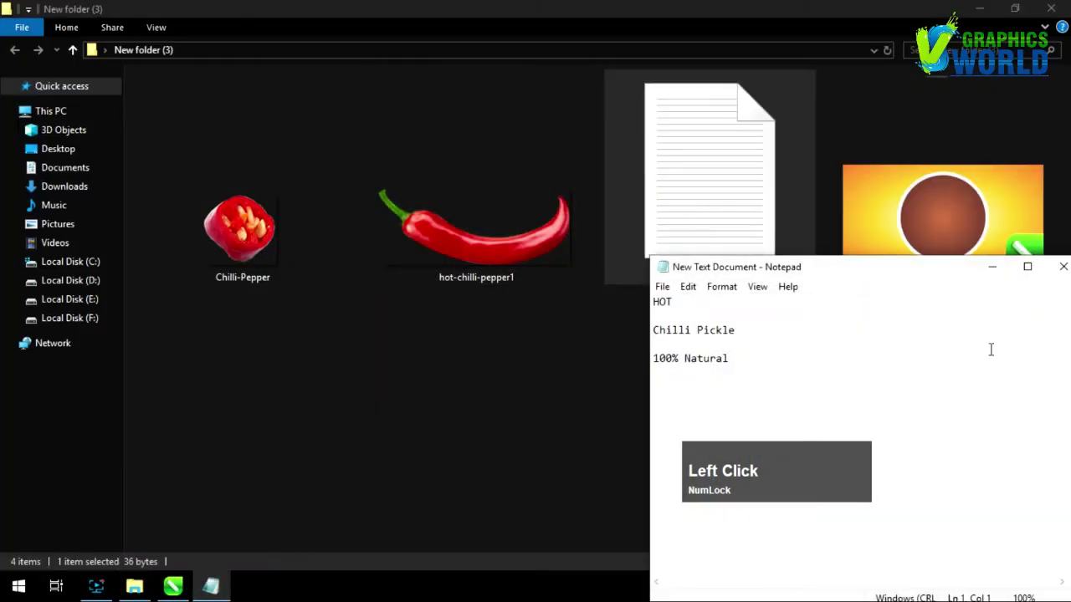
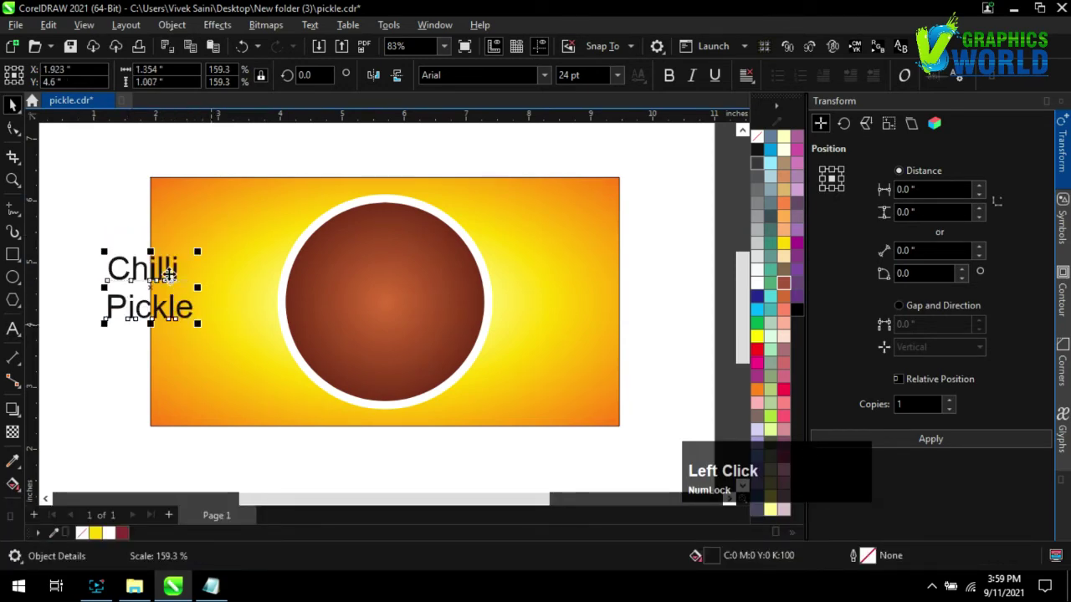
Step: Centre the pasted text and set it in the Sweet Sensations script font, scaled up
key("ctrl+z")
scroll("up", 3)
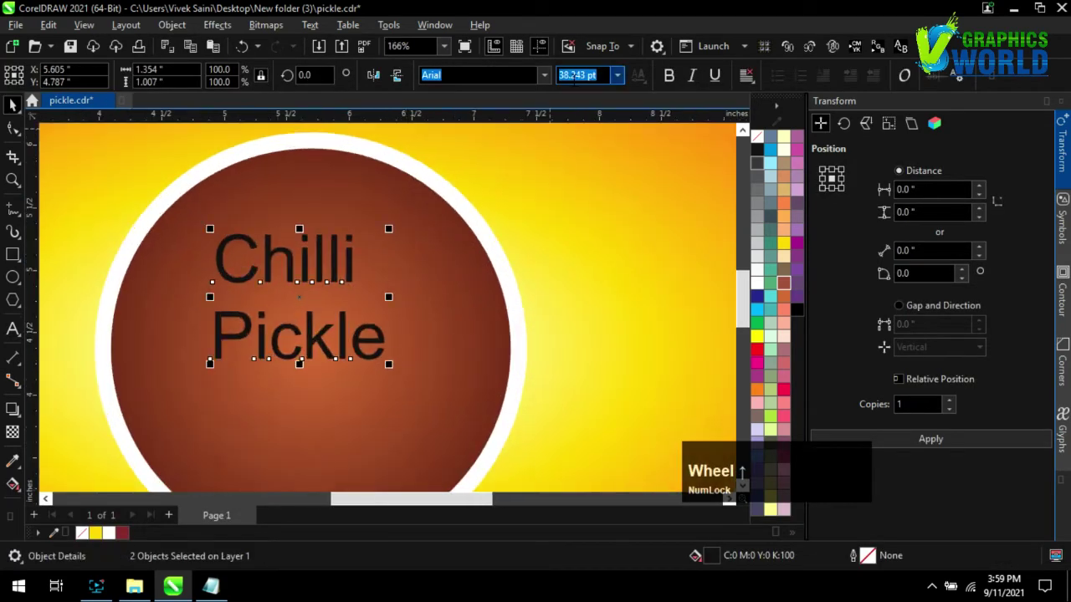
left_click(546, 76)
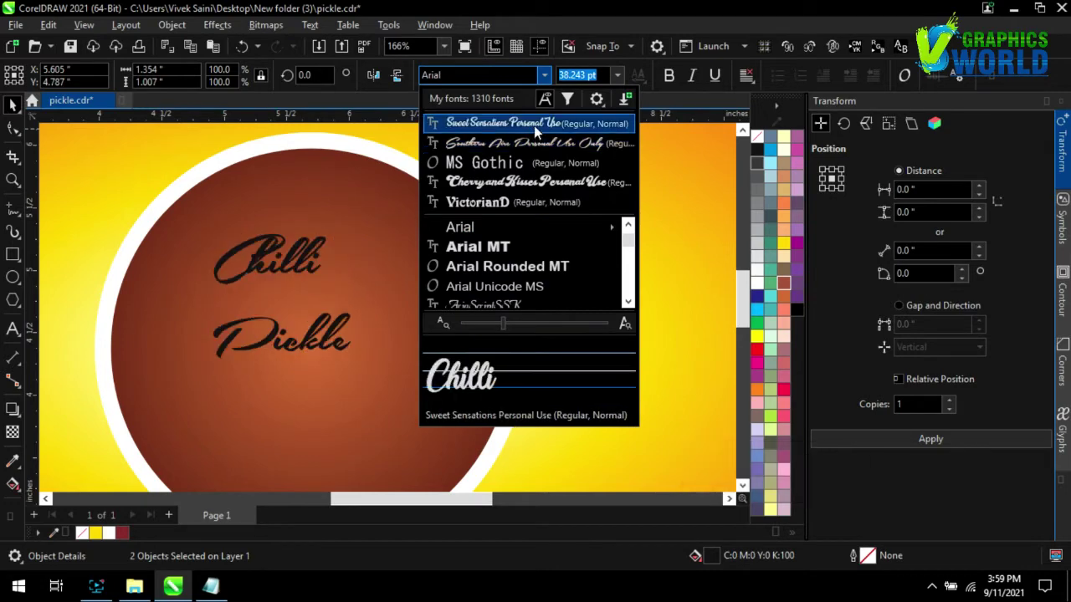
left_click(540, 131)
scroll("down", 3)
left_click(505, 200)
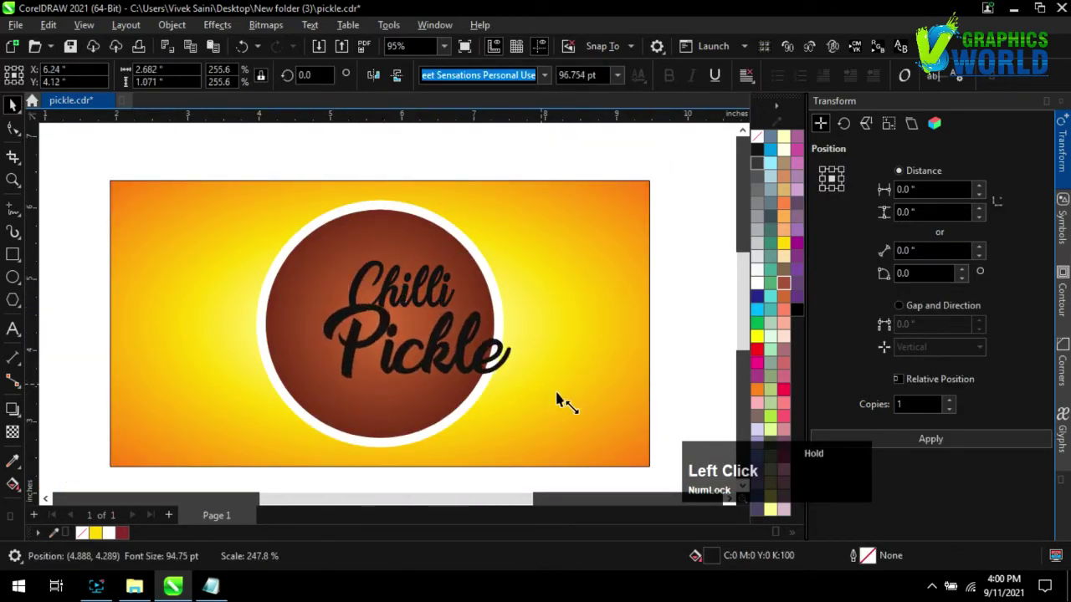
Step: Split Chilli and Pickle into separate words and colour the lettering white
key("ctrl+z")
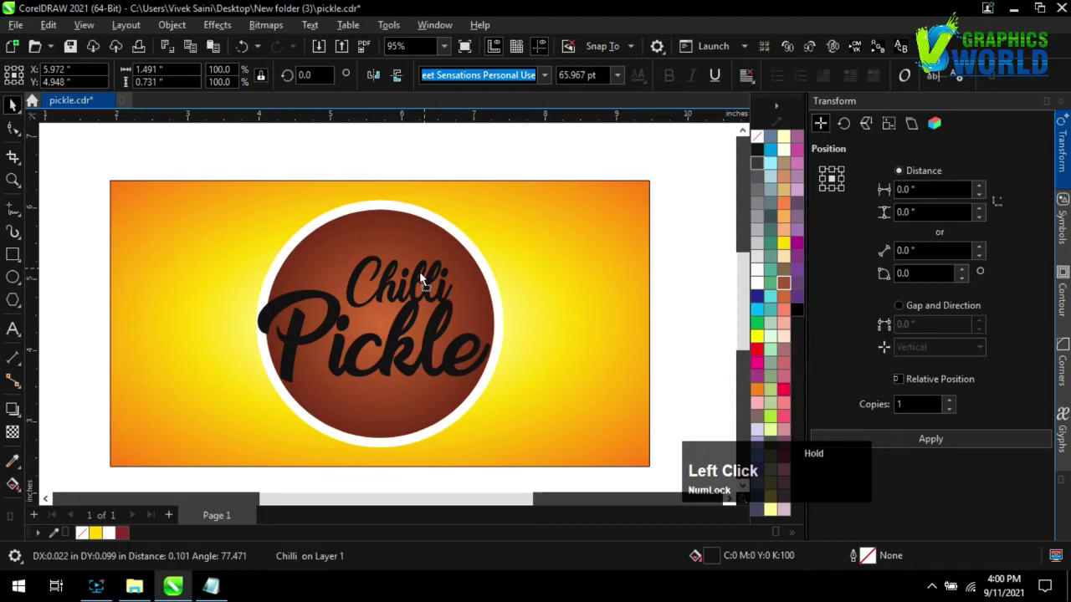
scroll("down", 3)
left_click(430, 198)
scroll("up", 3)
scroll("down", 3)
scroll("up", 3)
Step: Start a linear fountain fill on the word Chilli with an orange end colour
key("g")
scroll("down", 3)
left_click(73, 83)
scroll("up", 3)
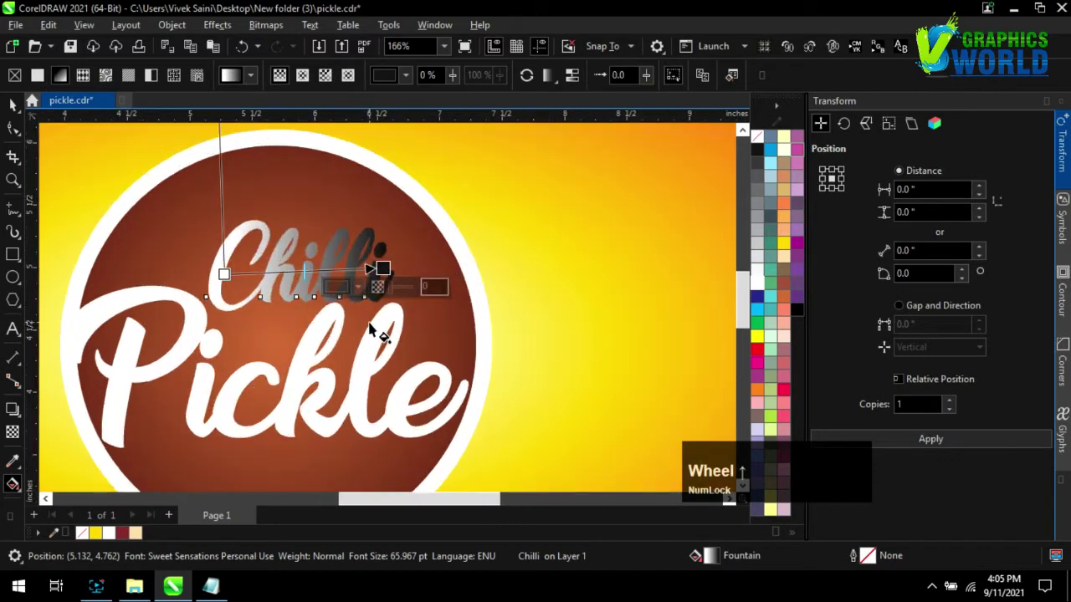
left_click(790, 304)
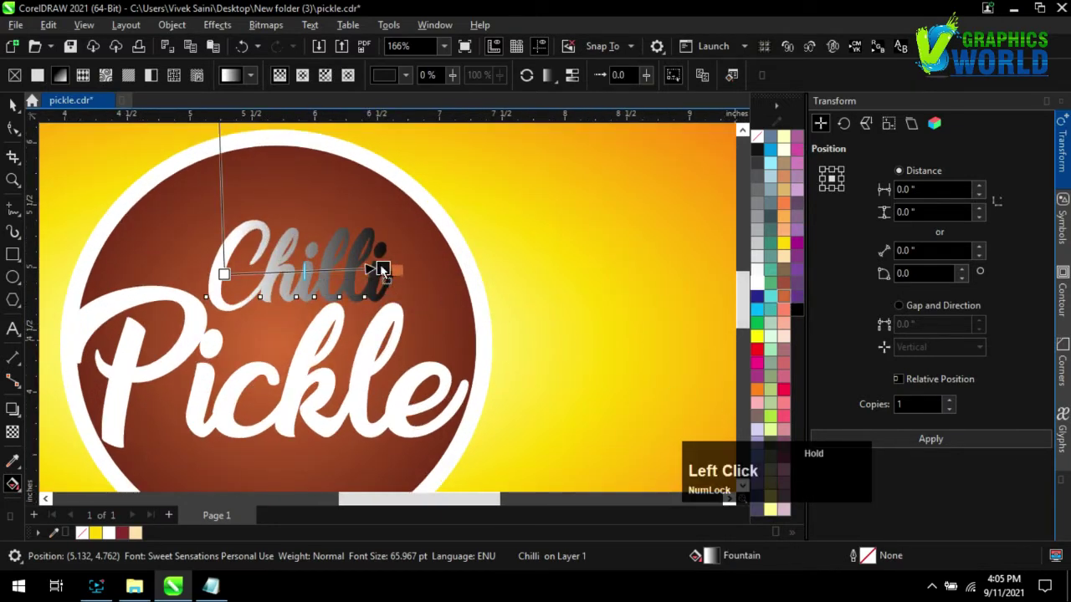
key("ctrl+z")
Step: Set a pale cream colour and add a lighter middle stop to complete the copper gradient
left_click(791, 266)
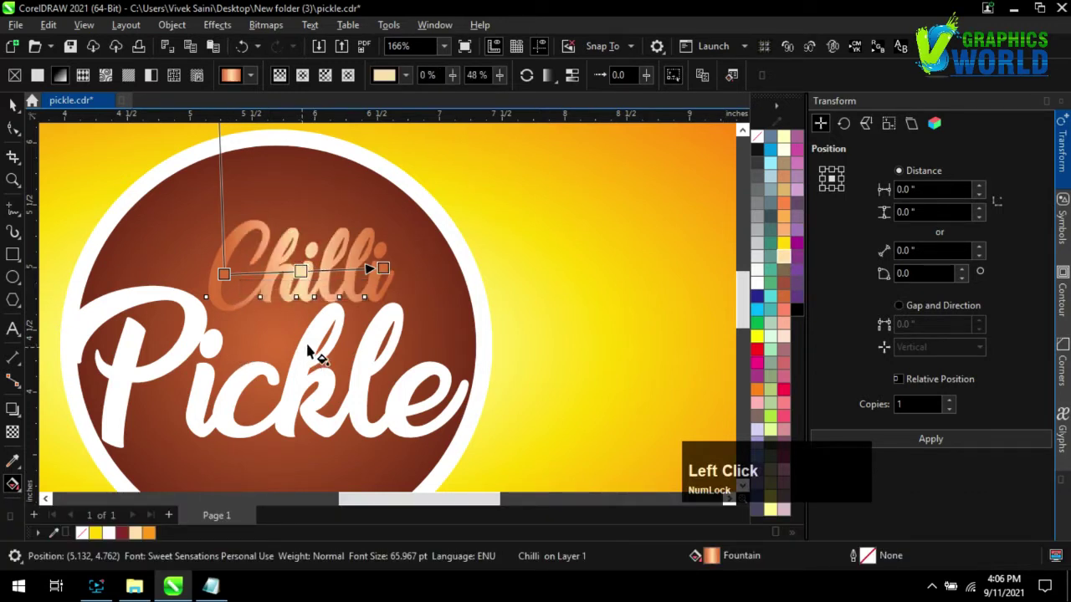
left_click(790, 144)
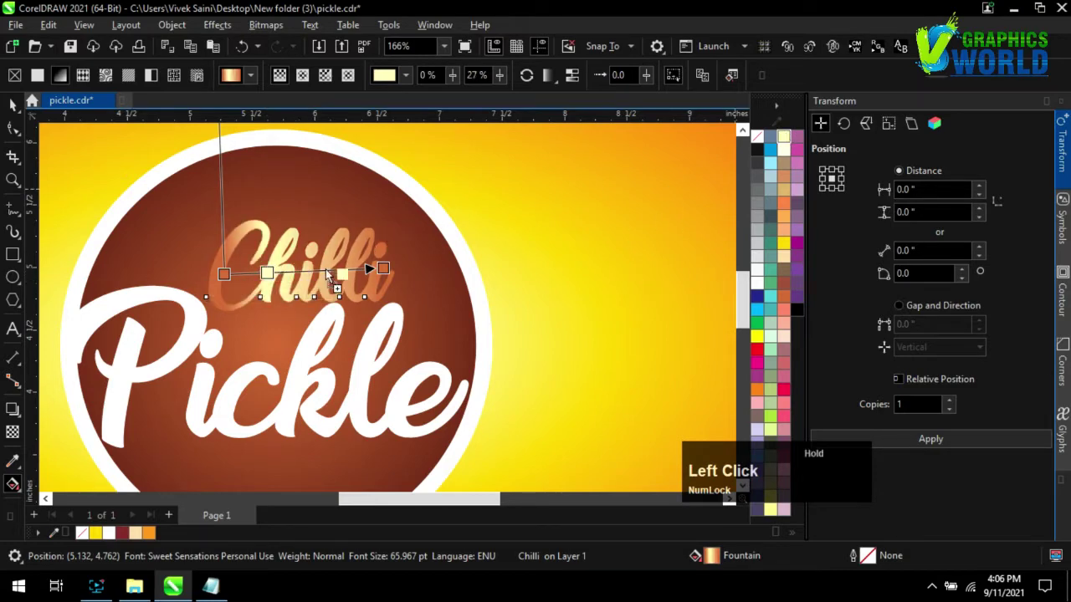
scroll("down", 3)
left_click(635, 224)
scroll("up", 3)
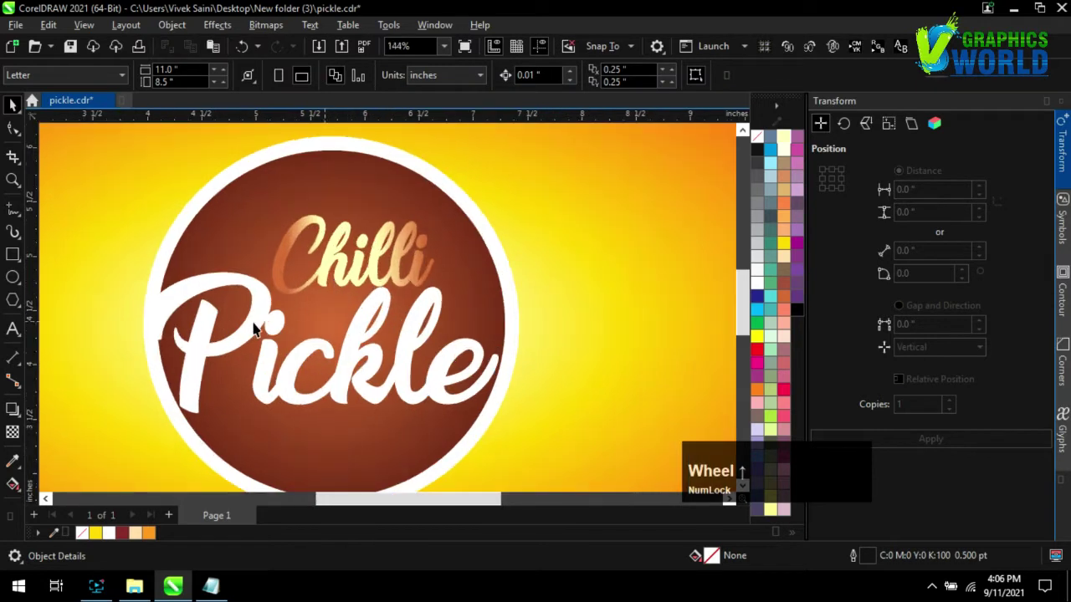
Step: Copy Chilli's gradient fill settings onto the word Pickle
left_click(264, 304)
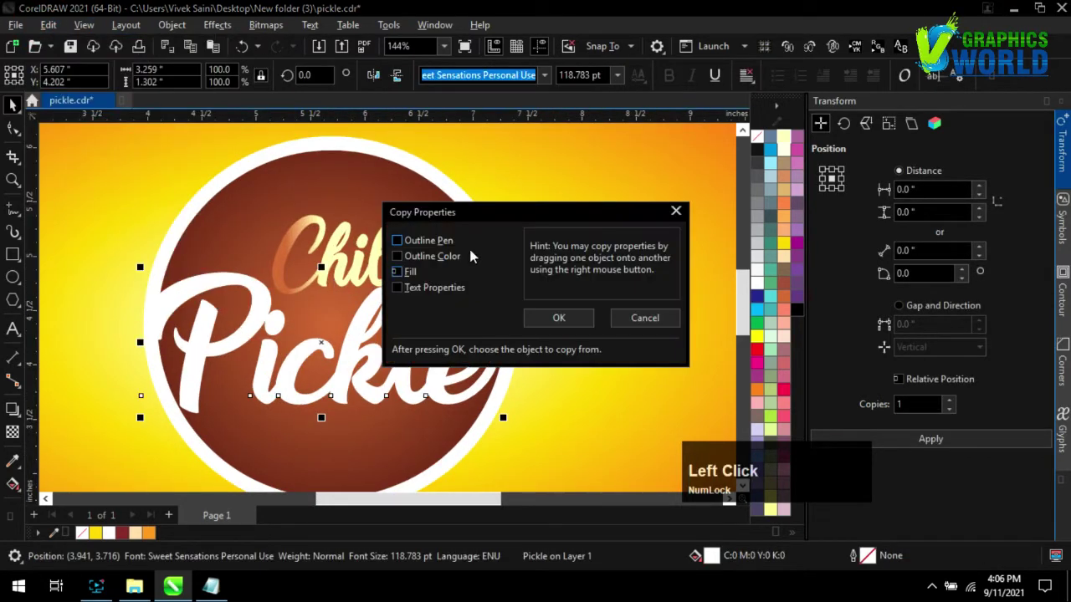
left_click(548, 322)
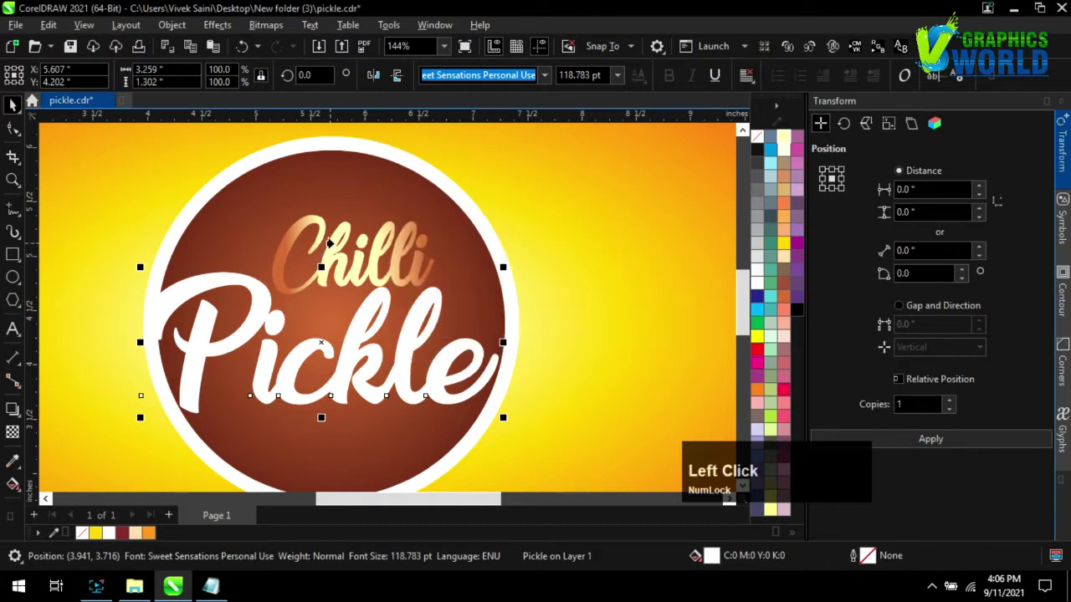
scroll("down", 3)
left_click(593, 290)
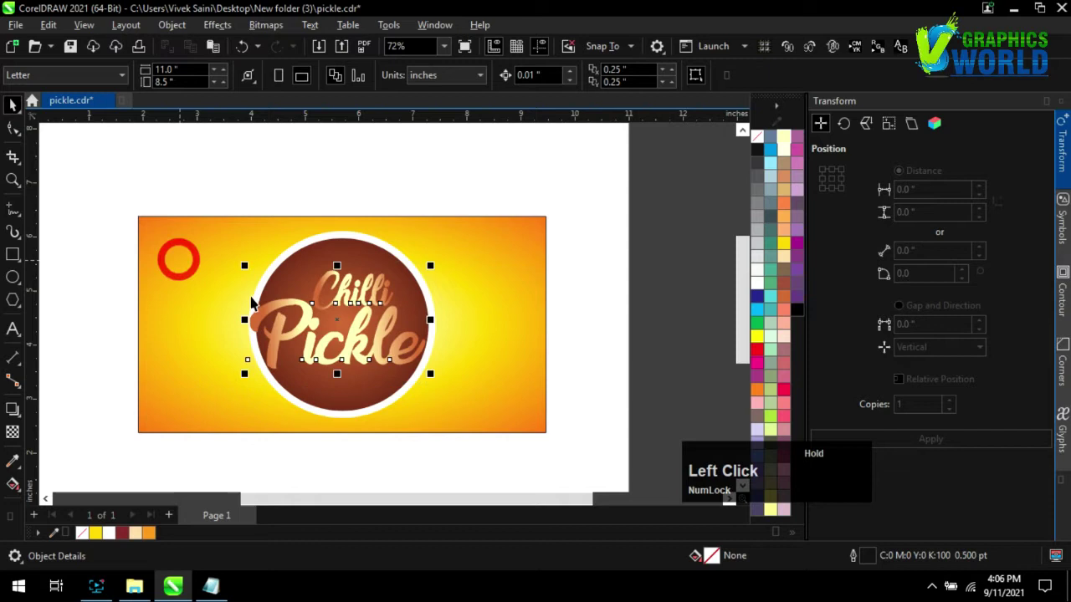
scroll("up", 3)
scroll("up", 3)
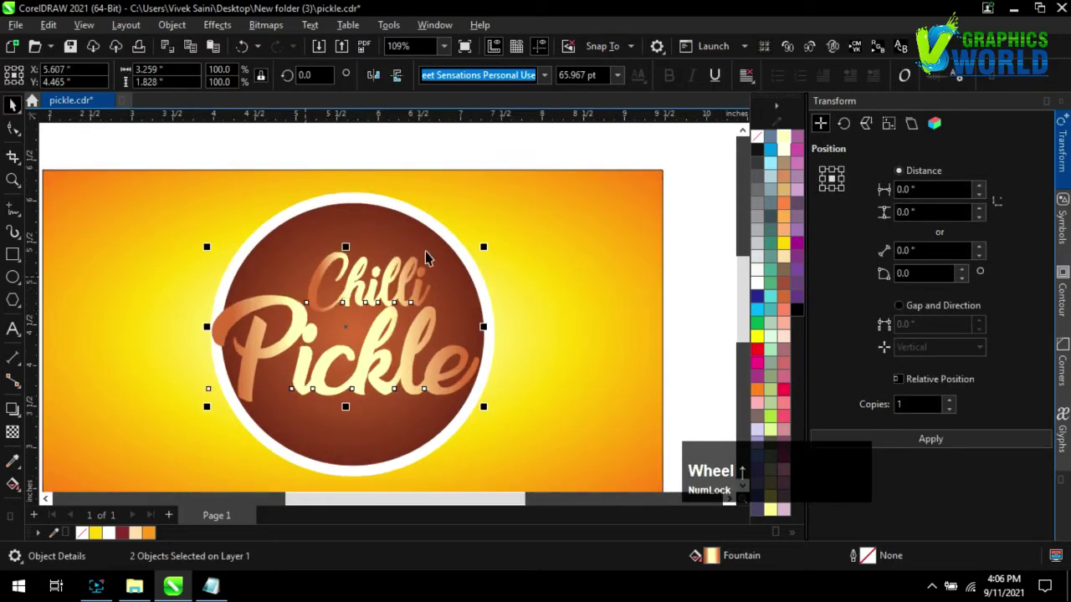
Step: Give the lettering a dark red outline and bring up the Outline Pen width list
left_click(787, 288)
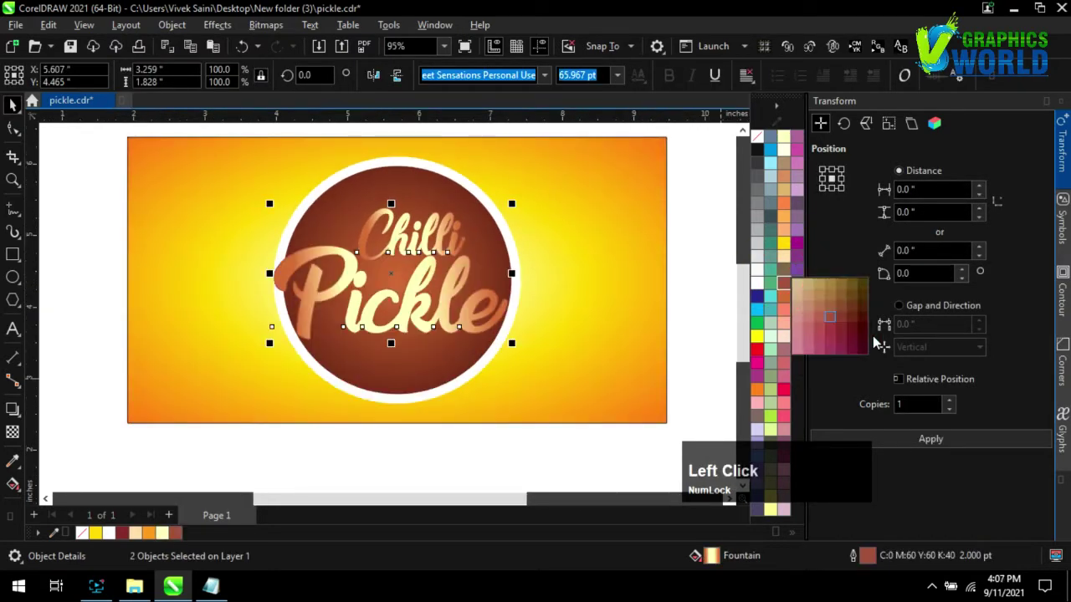
right_click(862, 331)
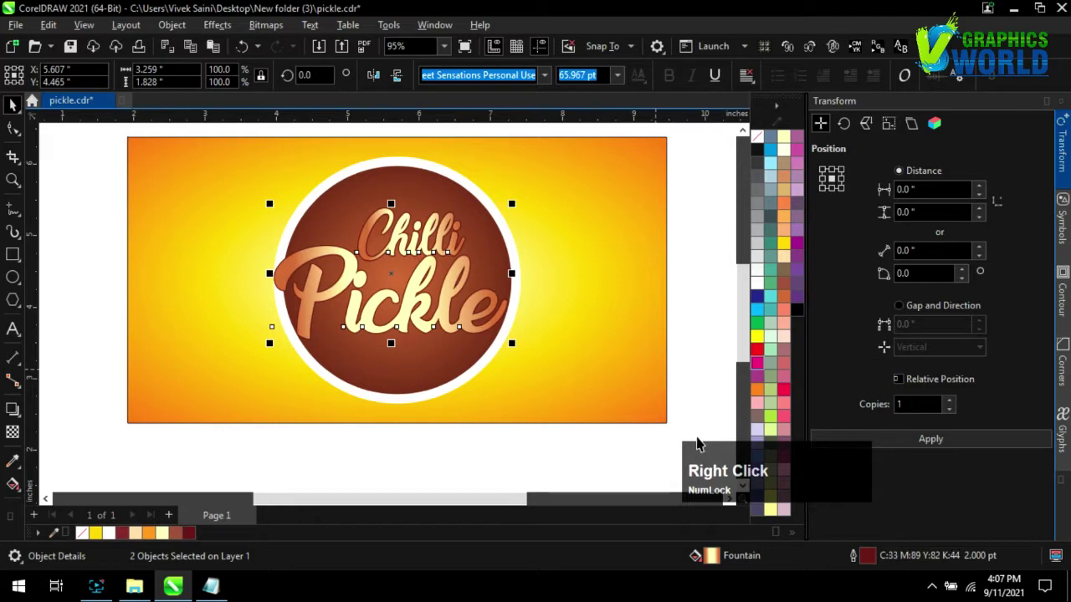
left_click(873, 563)
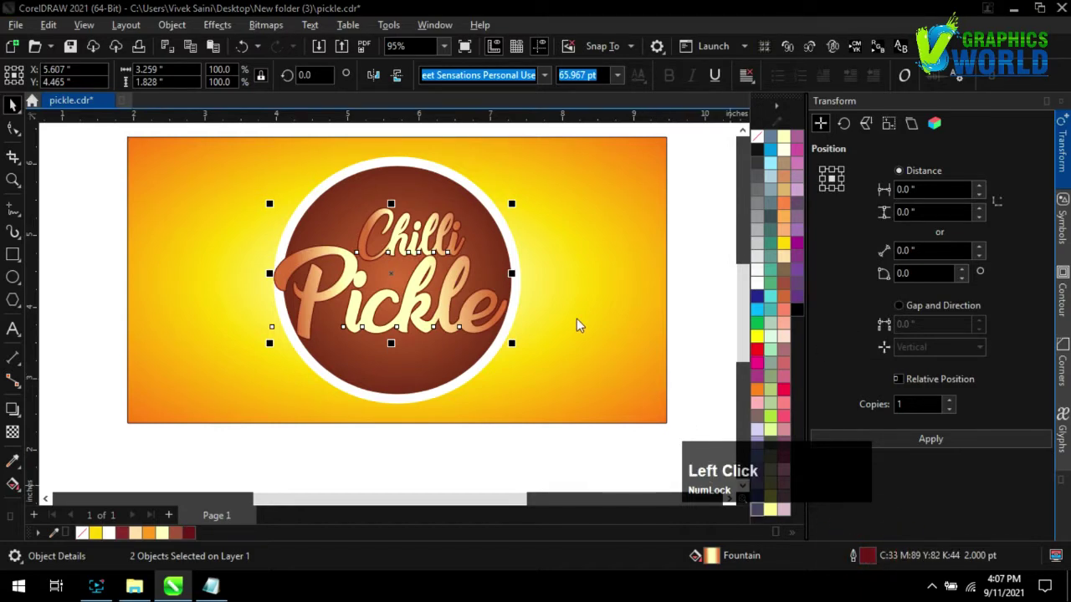
left_click(501, 126)
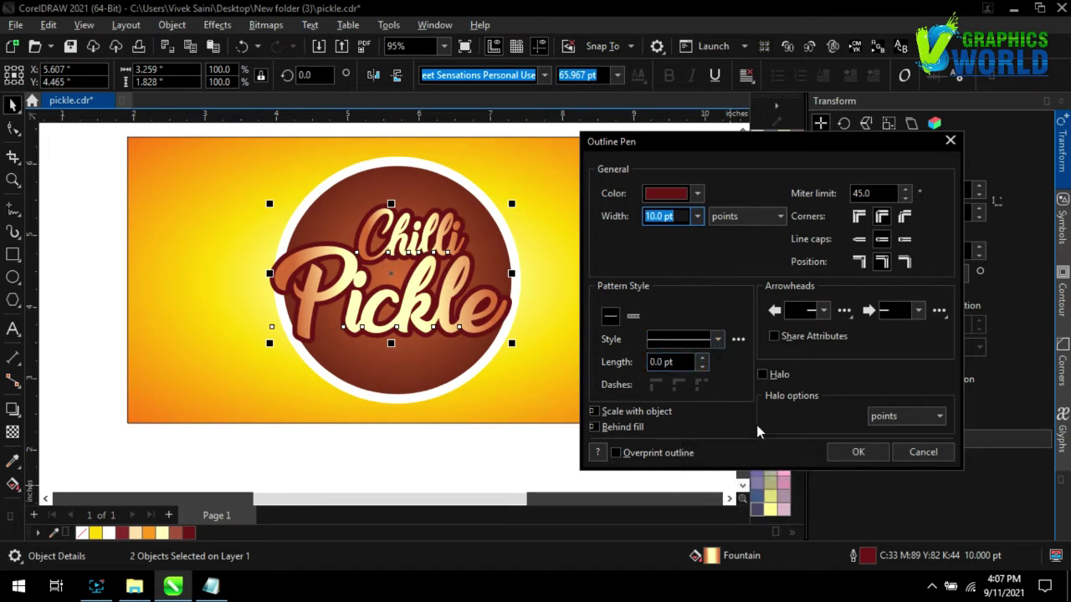
Step: Confirm a 10 pt dark red outline, then give a copy a 4 pt orange outline
left_click(857, 455)
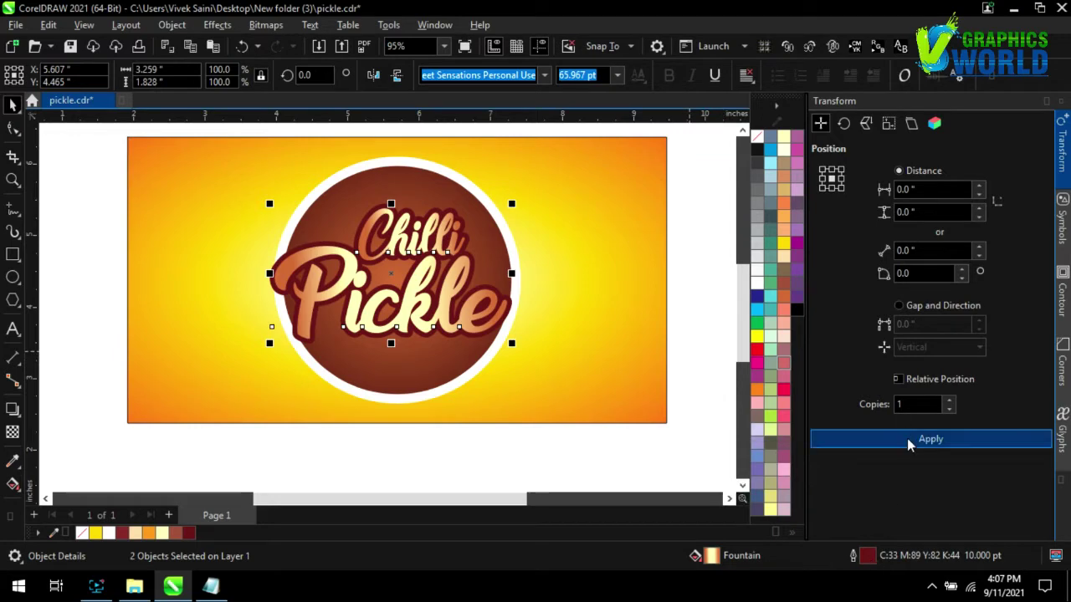
left_click(913, 446)
left_click(877, 556)
left_click(523, 136)
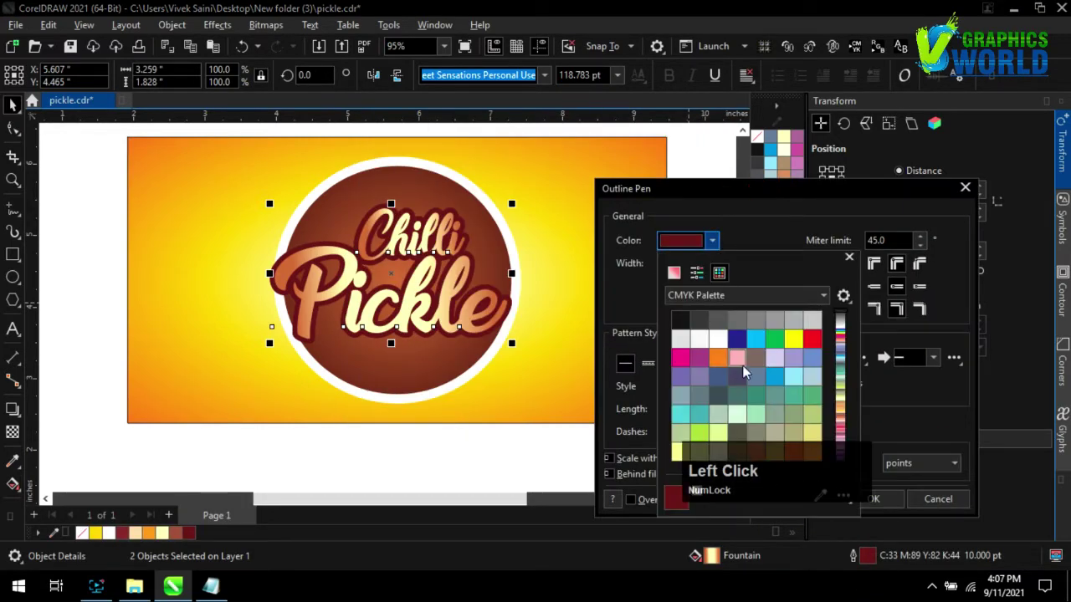
scroll("down", 3)
right_click(779, 404)
left_click(783, 400)
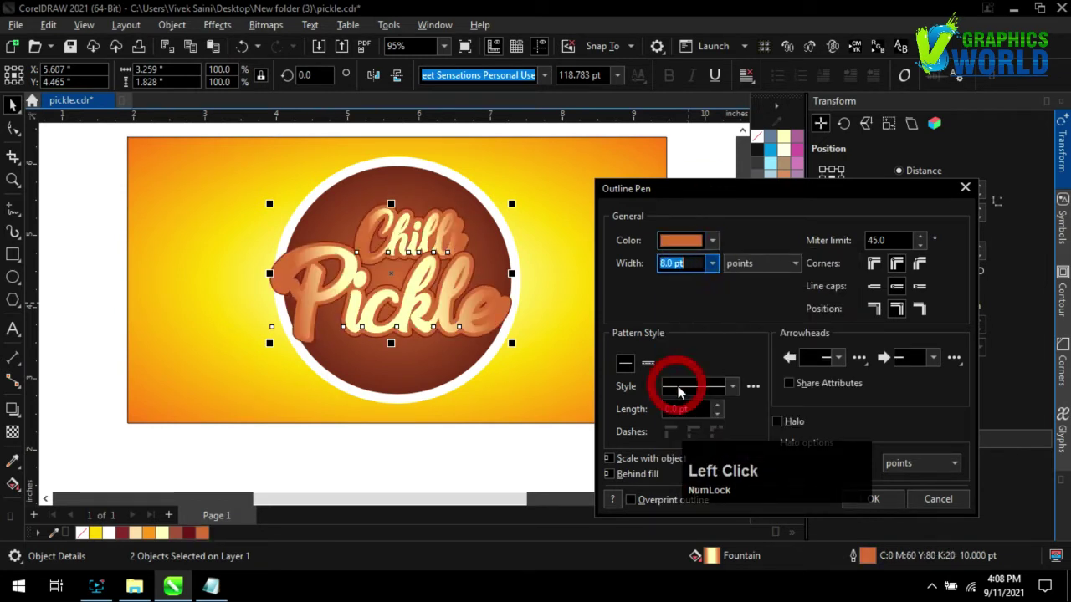
left_click(717, 274)
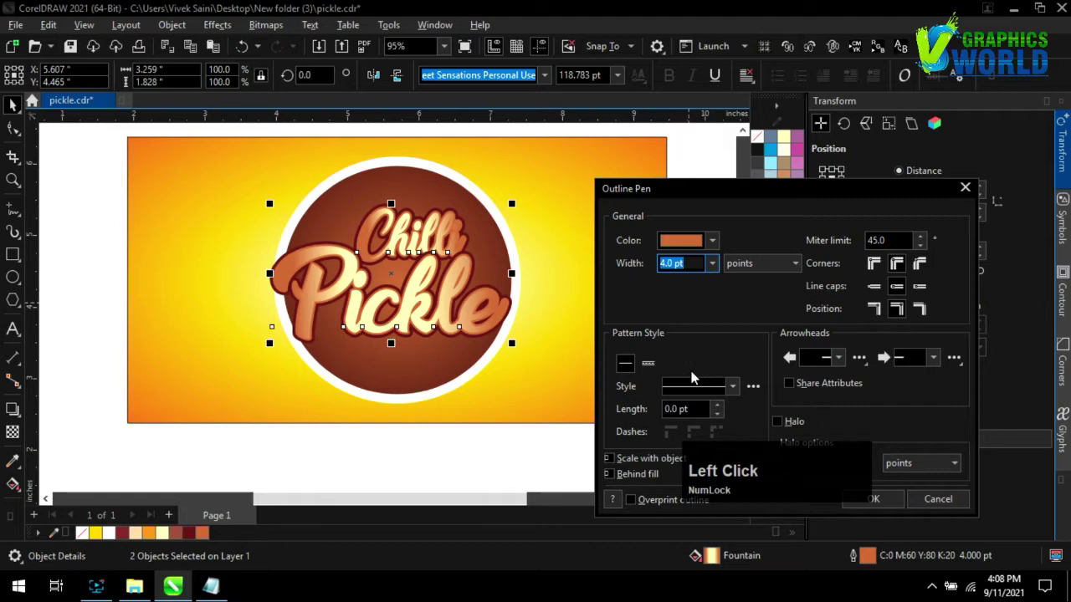
left_click(878, 508)
scroll("up", 3)
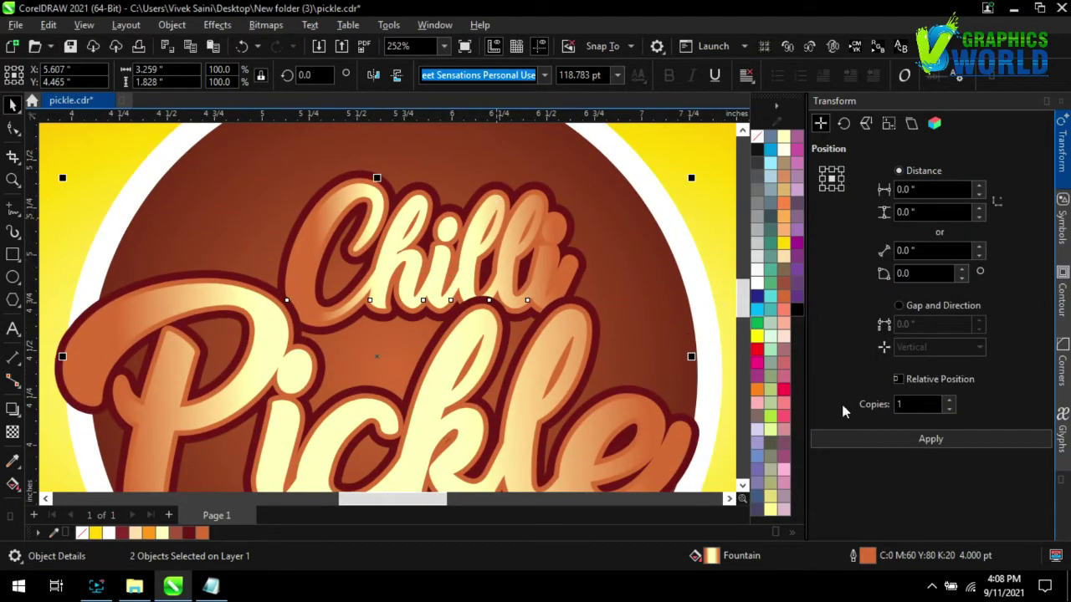
Step: Give the top lettering copy a 1.5 pt cream outline and nudge it into place
left_click(888, 448)
left_click(875, 561)
left_click(566, 136)
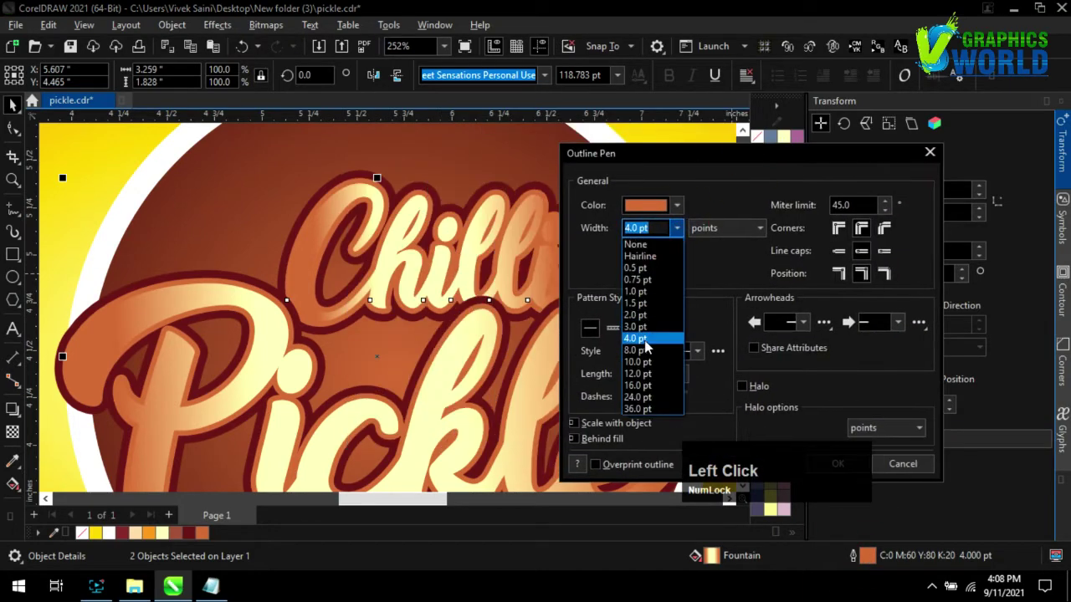
left_click(841, 472)
right_click(792, 266)
left_click(873, 561)
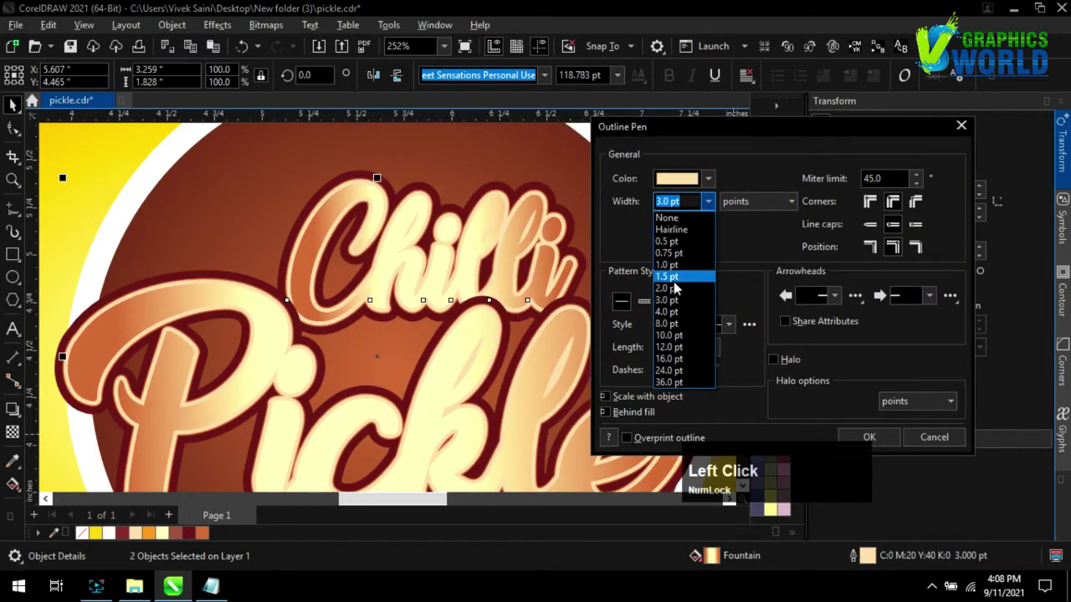
left_click(859, 443)
scroll("down", 3)
scroll("up", 3)
left_click(506, 164)
key("Right")
key("Down")
key("Left")
scroll("down", 3)
Step: Add a Multiply drop shadow at opacity 50 to the lettering with feathering lowered to 9
left_click(20, 414)
scroll("up", 3)
left_click(444, 245)
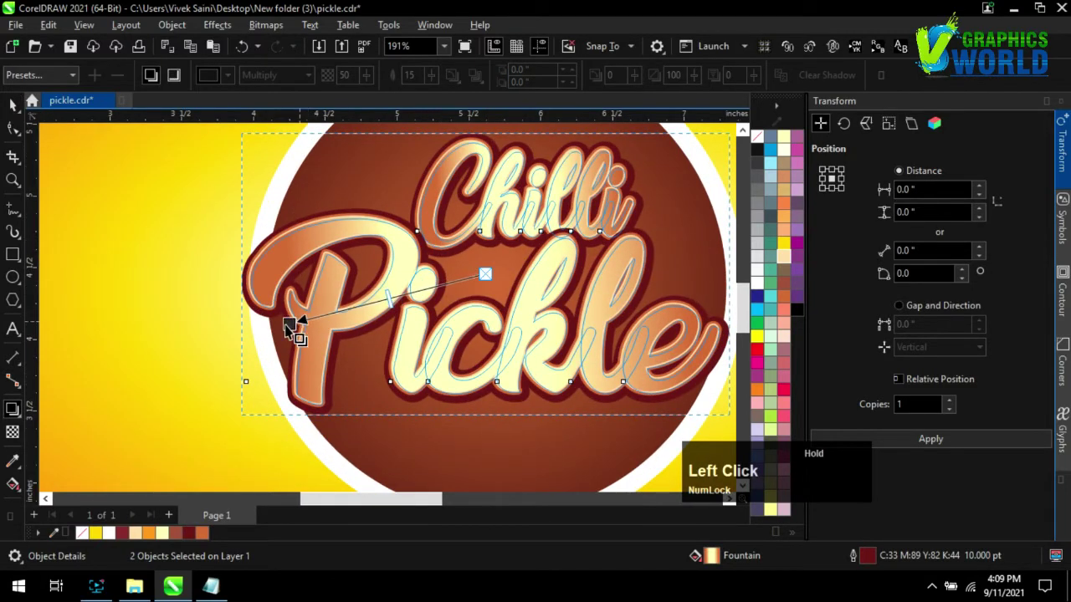
scroll("down", 3)
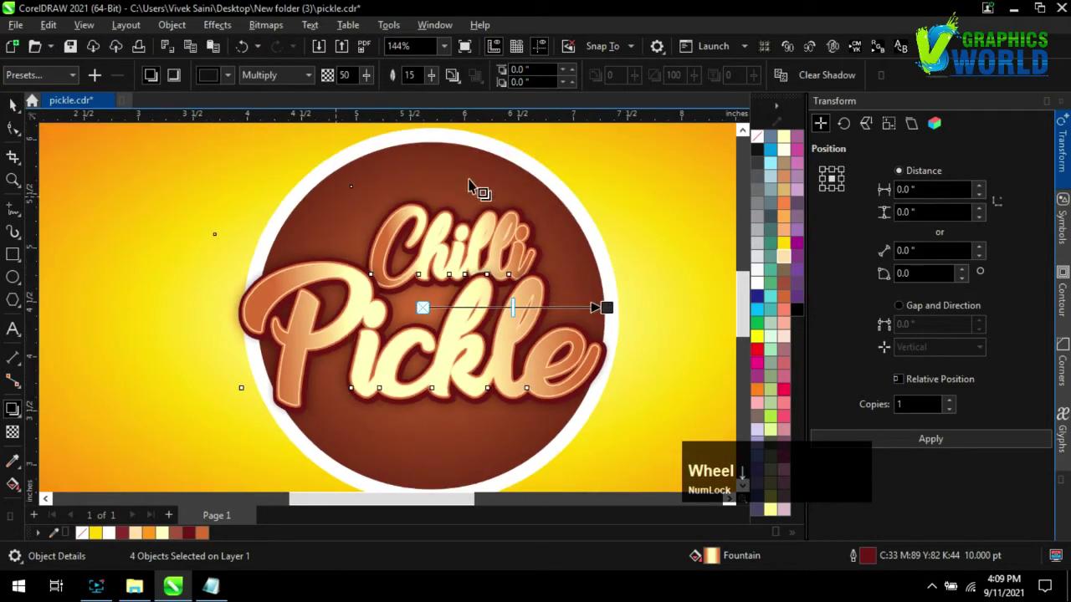
left_click(434, 81)
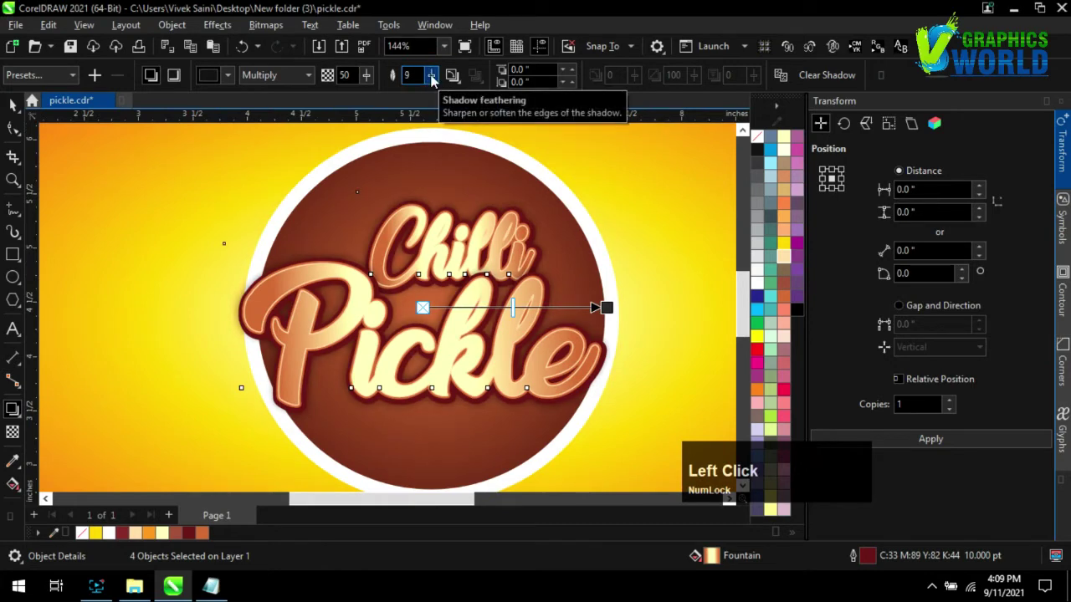
left_click(22, 110)
Step: Return to the Pick tool and select the brown circle
scroll("down", 3)
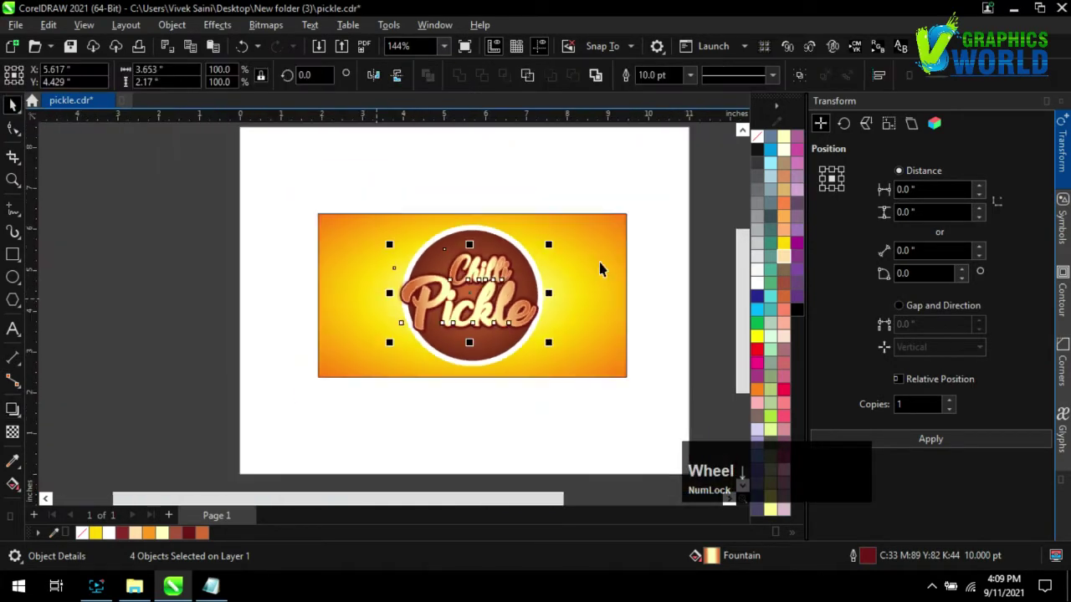
left_click(663, 251)
scroll("up", 3)
left_click(432, 213)
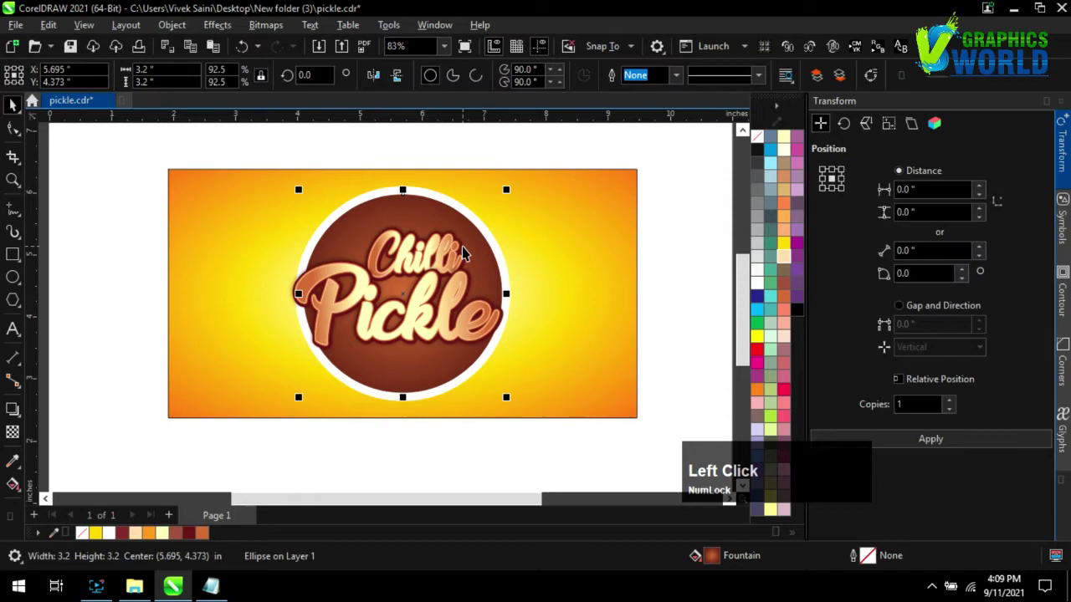
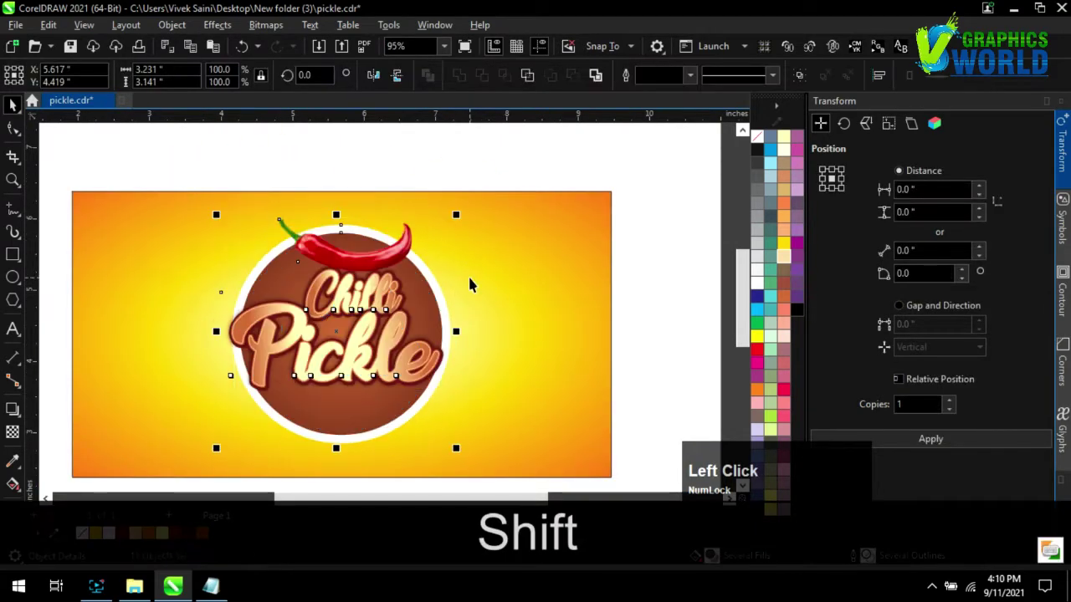
Step: Bring the imported hot-chilli-pepper image into view atop the brown circle
scroll("up", 3)
Step: Bring the Chilli-Pepper image in from File Explorer as two slices beside the whole chilli
left_click(163, 595)
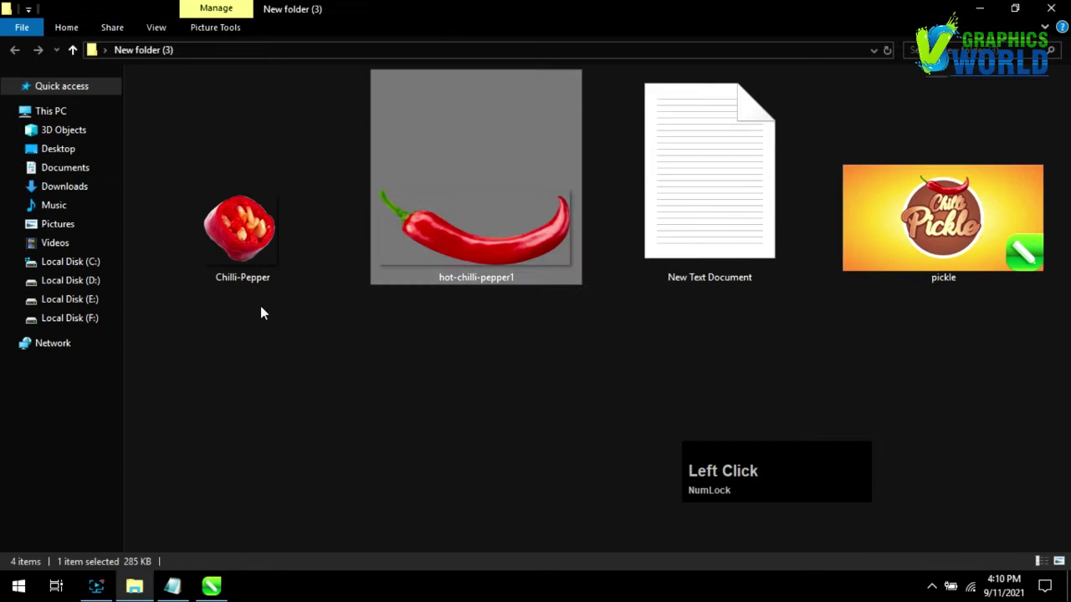
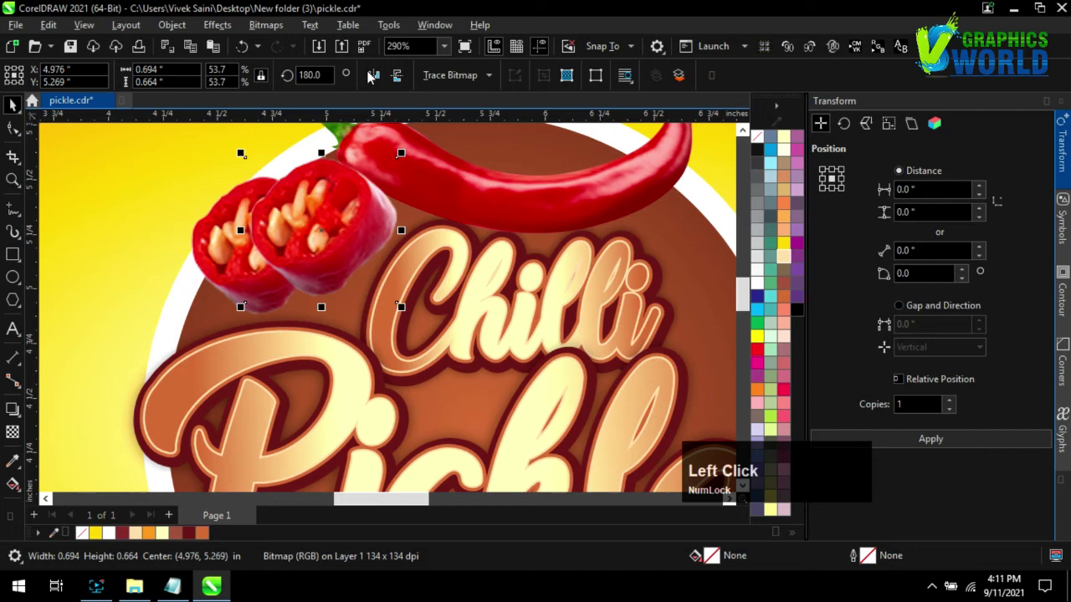
scroll("down", 3)
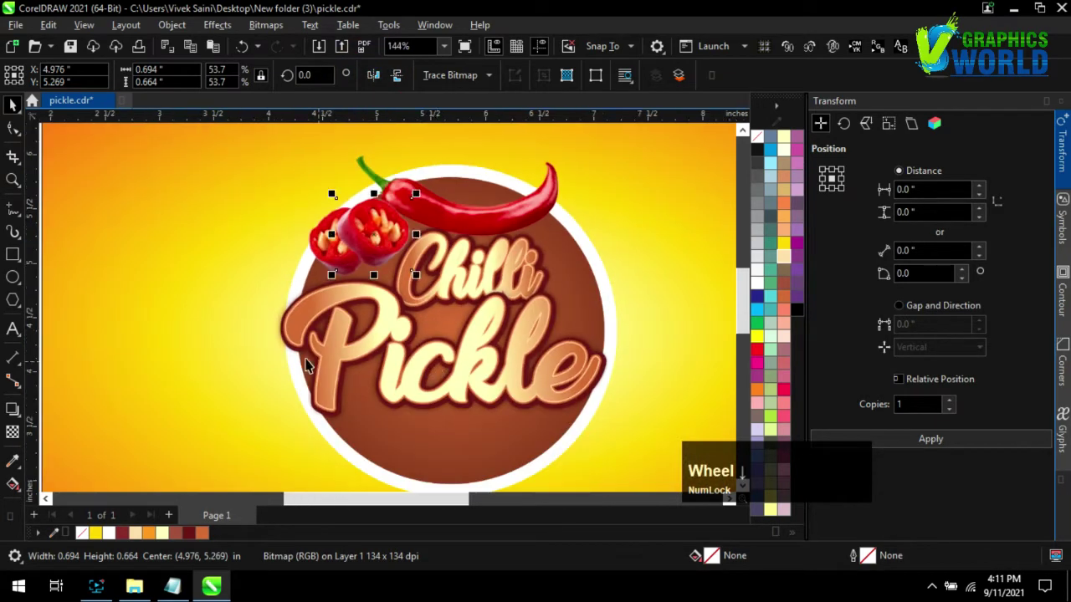
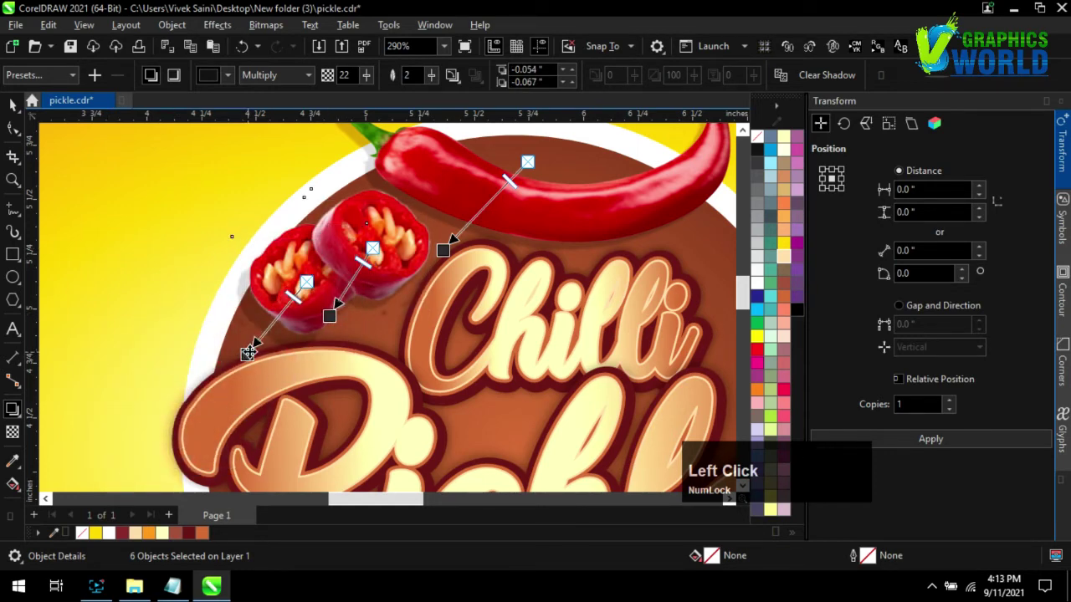
Step: Save the label file (Ctrl+S) after the Multiply drop shadows on the chilli images
key("ctrl+s")
scroll("up", 3)
scroll("down", 3)
scroll("up", 3)
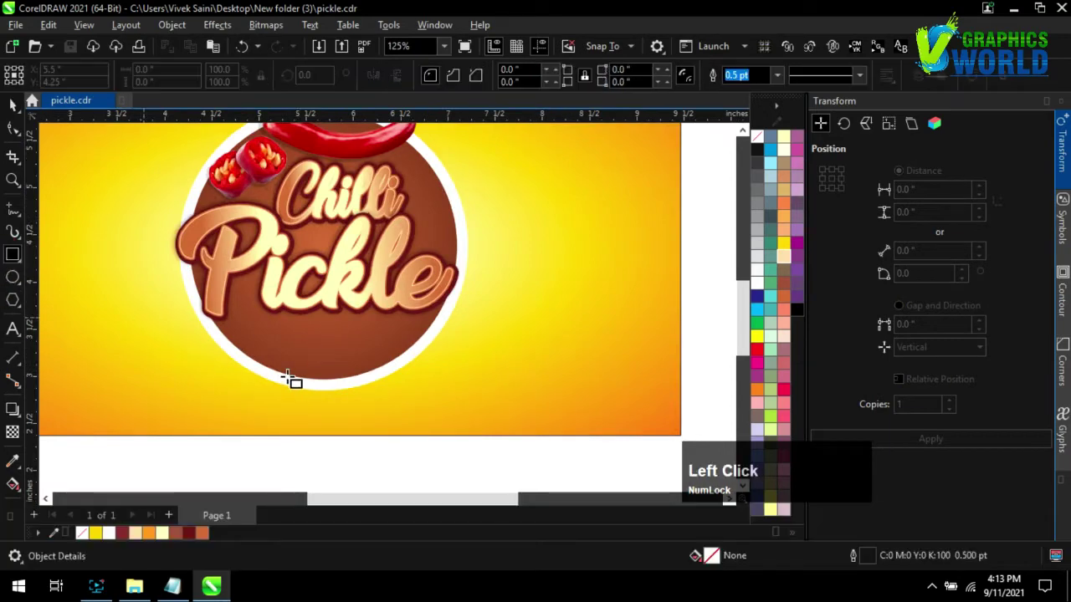
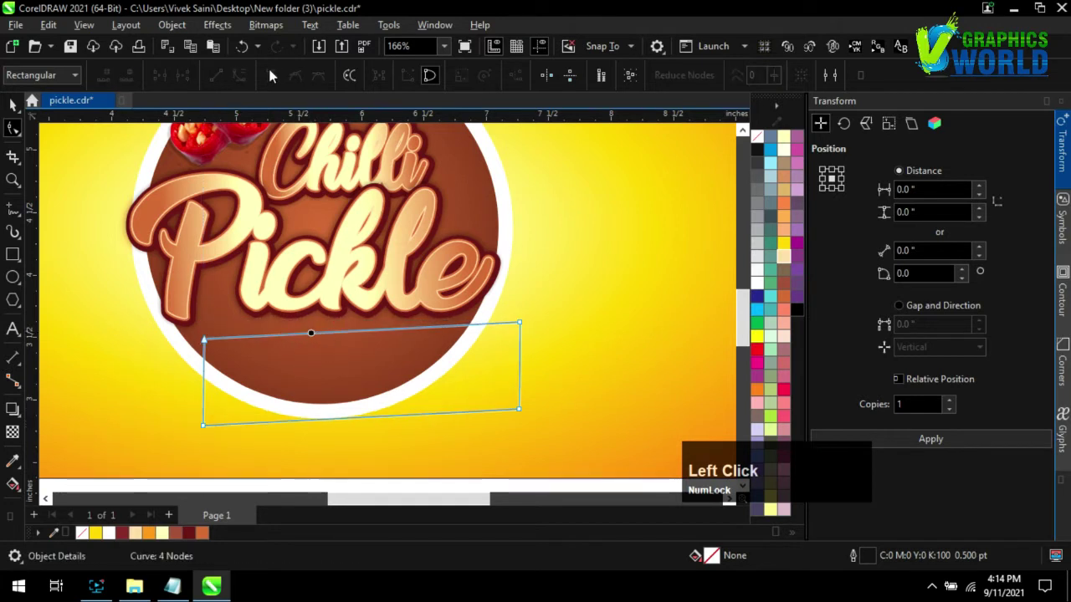
Step: Draw the four-sided ribbon across the lower circle and curve its top edge with an added node
left_click(430, 345)
left_click(316, 338)
key("ctrl+z")
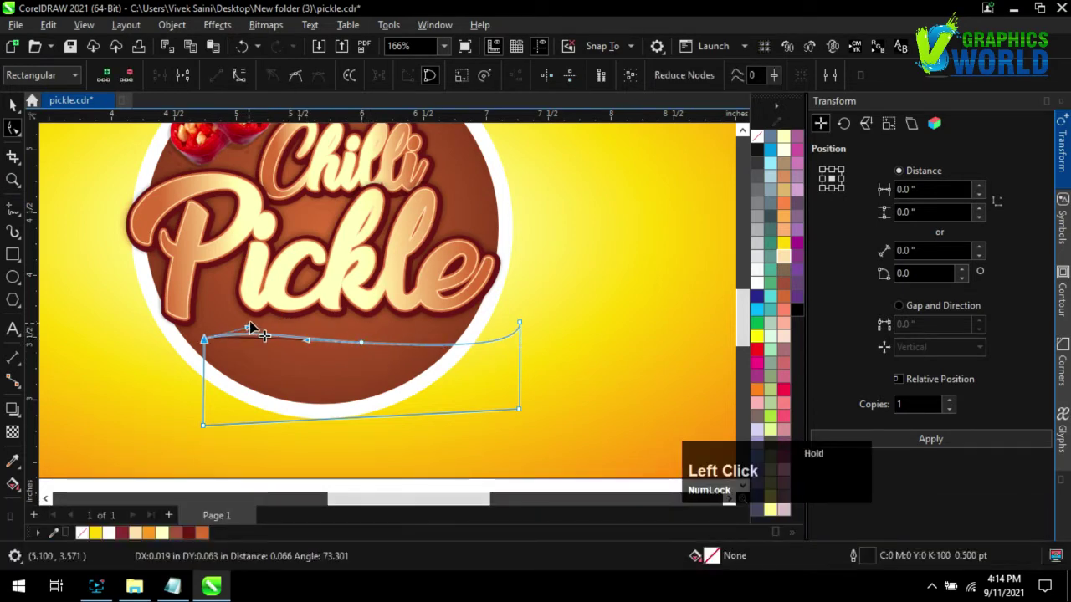
scroll("down", 3)
scroll("up", 3)
left_click(13, 132)
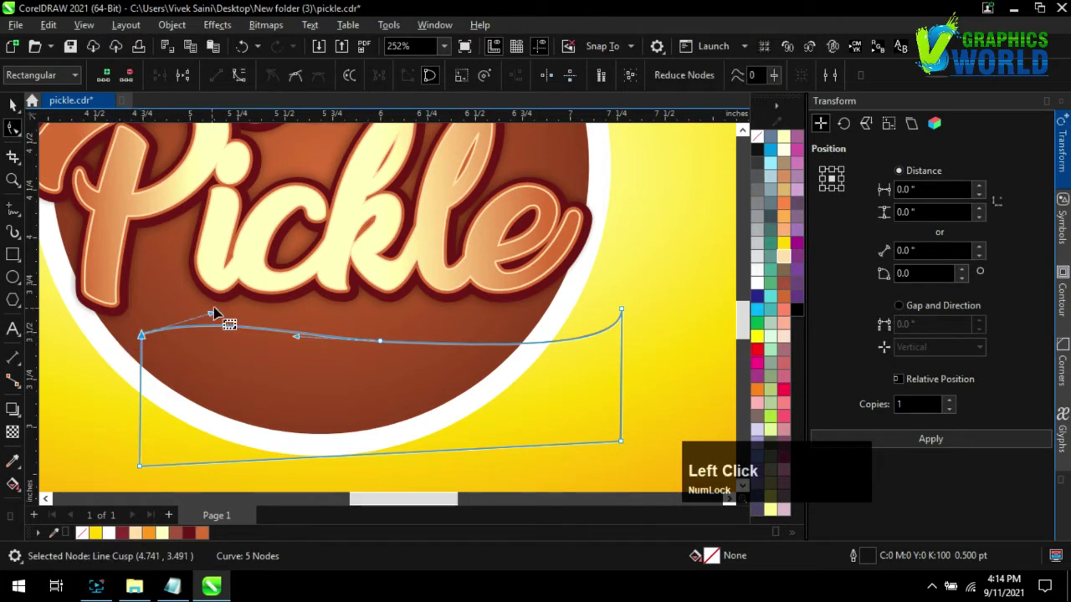
left_click(196, 317)
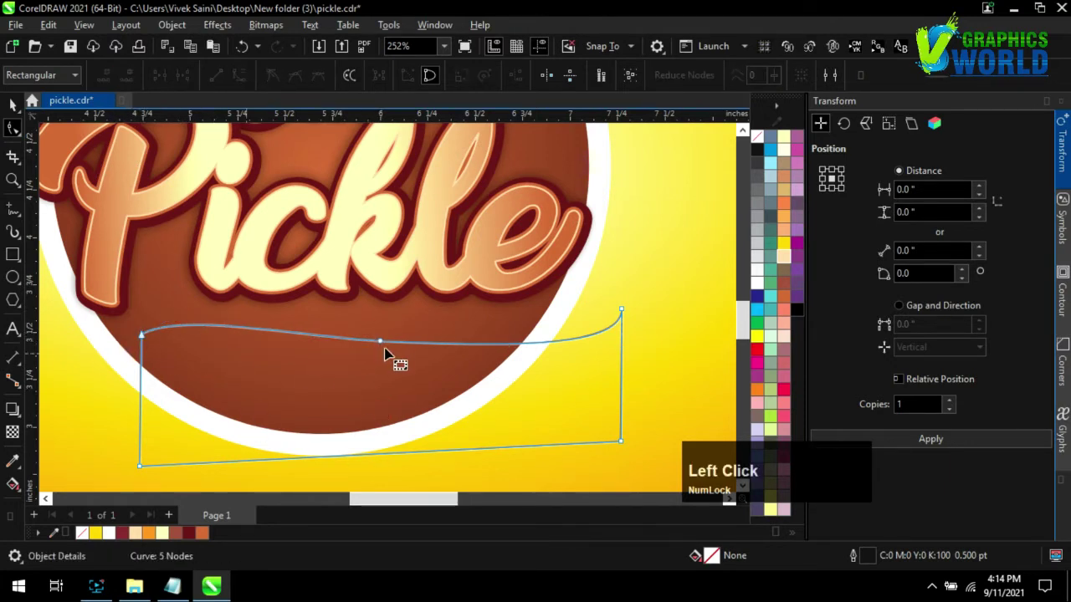
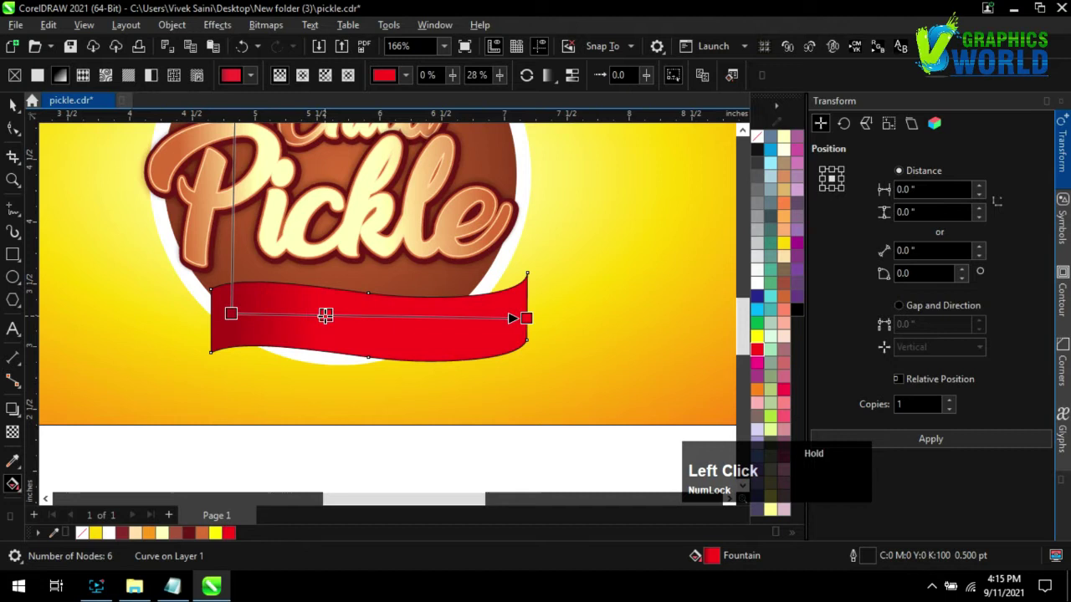
Step: Add a lighter pink colour stop mid-way in the ribbon's red linear gradient
left_click(763, 358)
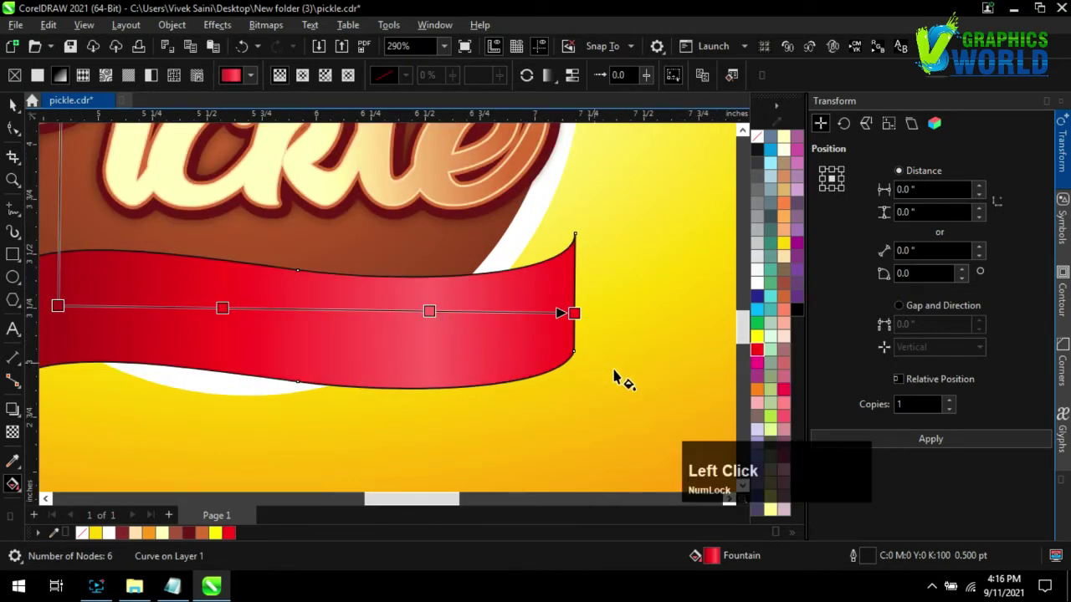
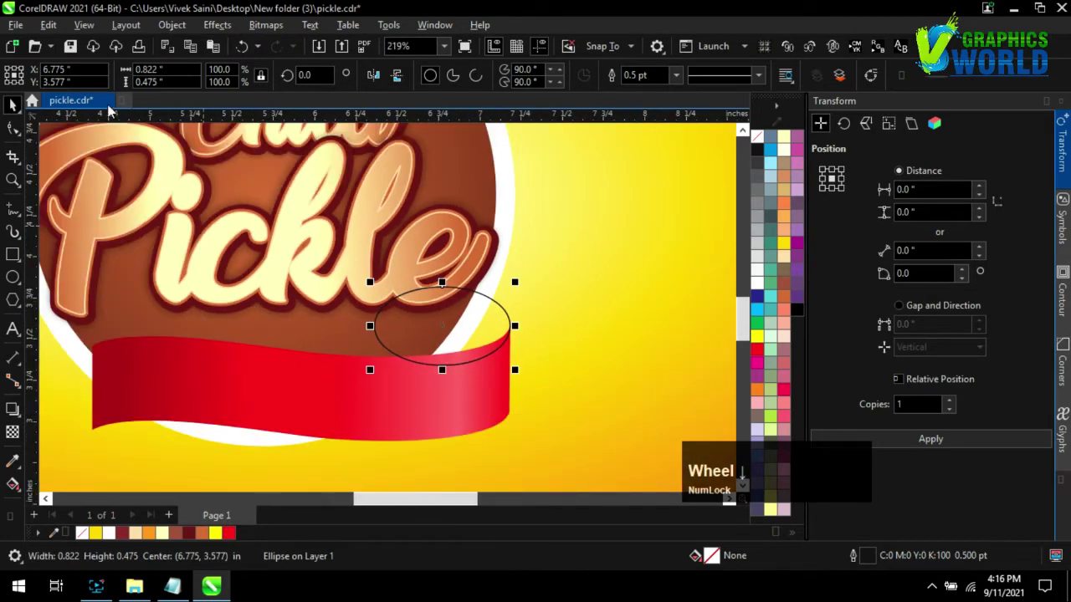
Step: Give the ellipse a dark-to-red fountain fill and place it behind the ribbon's right end
key("g")
left_click(385, 324)
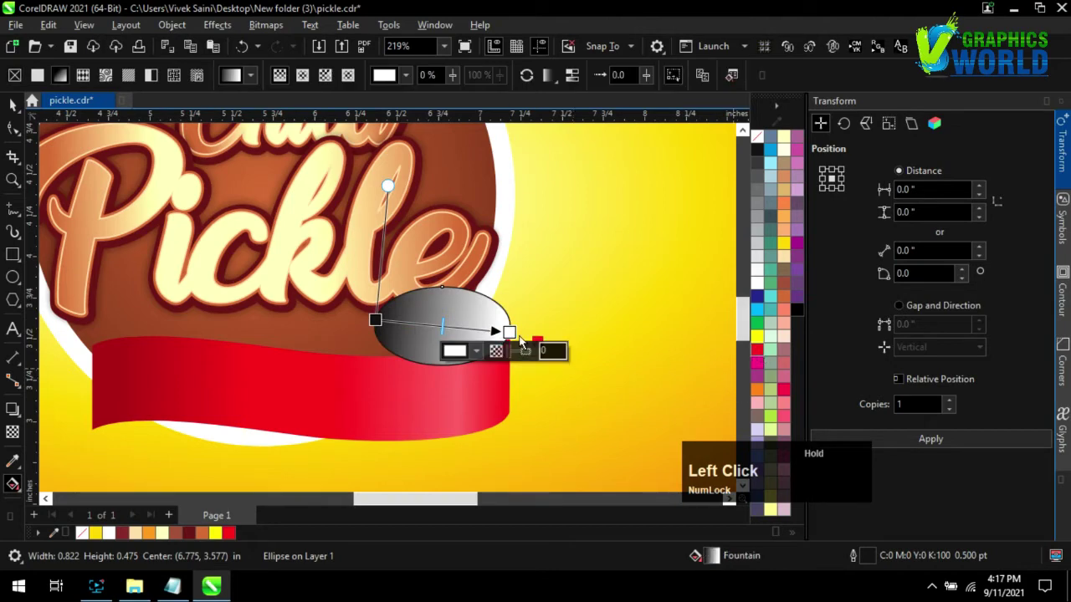
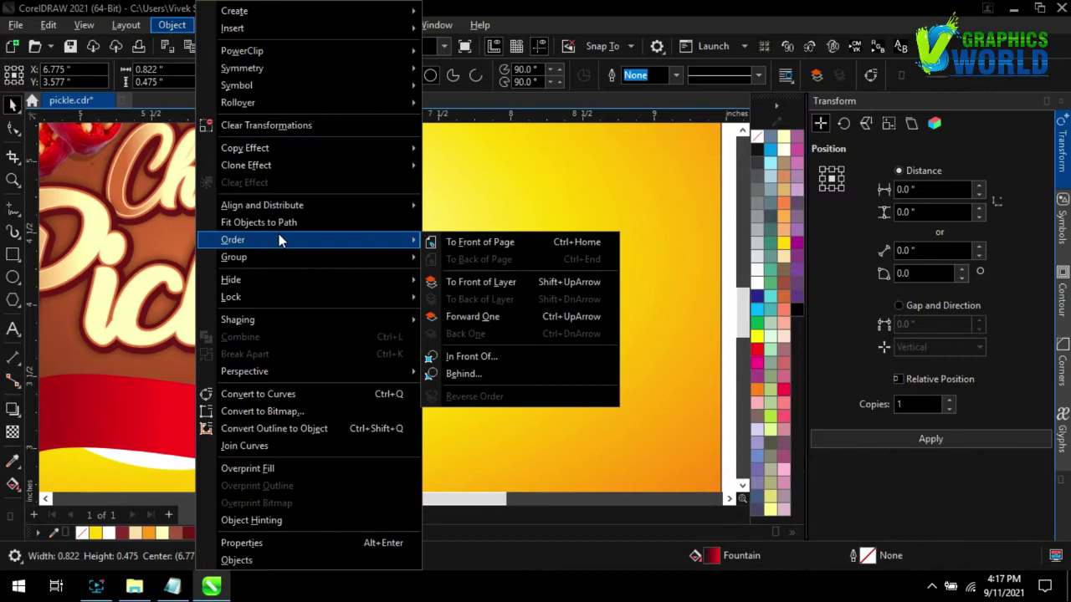
left_click(485, 321)
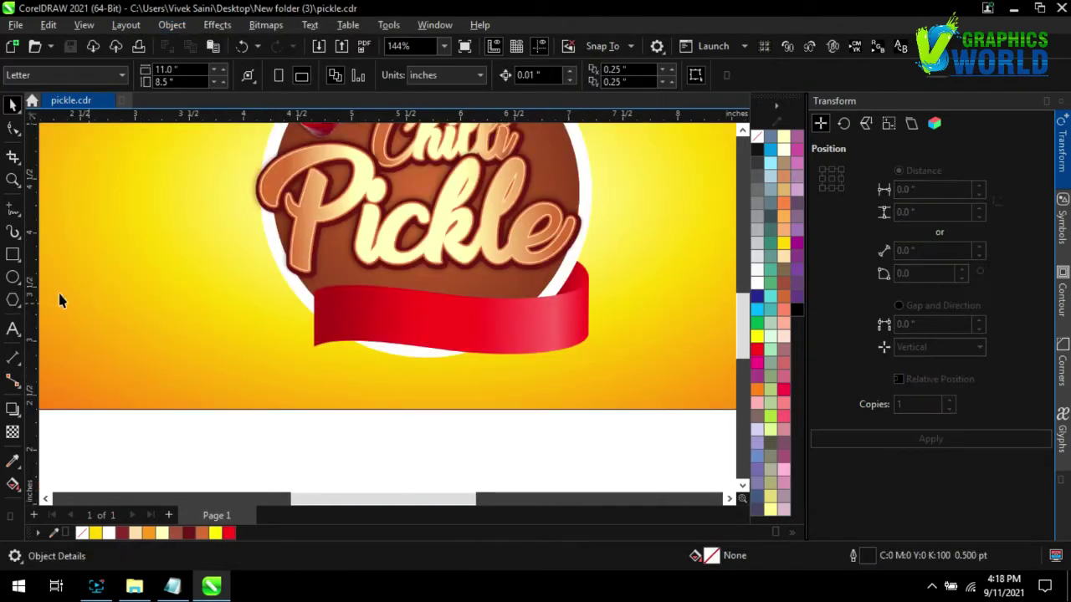
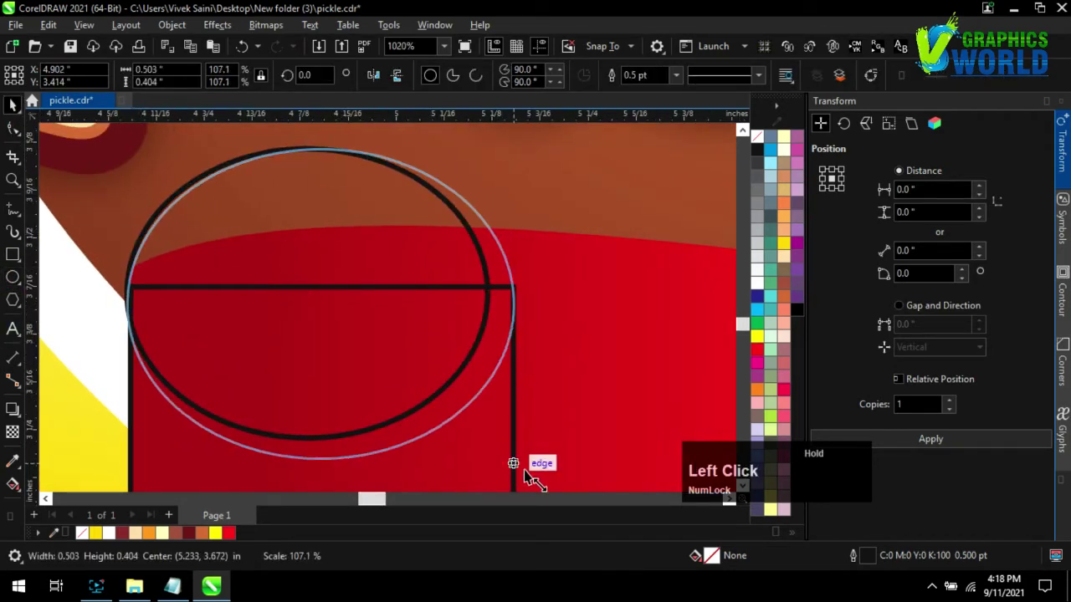
Step: Select the left-end ellipse fold shape and tilt it in rotate mode
scroll("down", 3)
left_click(362, 374)
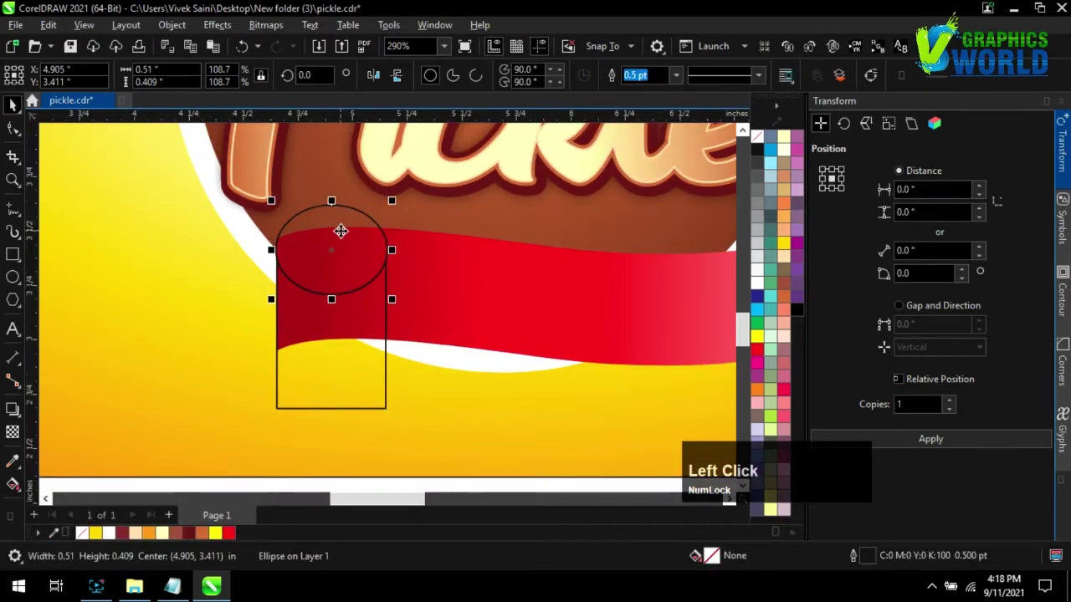
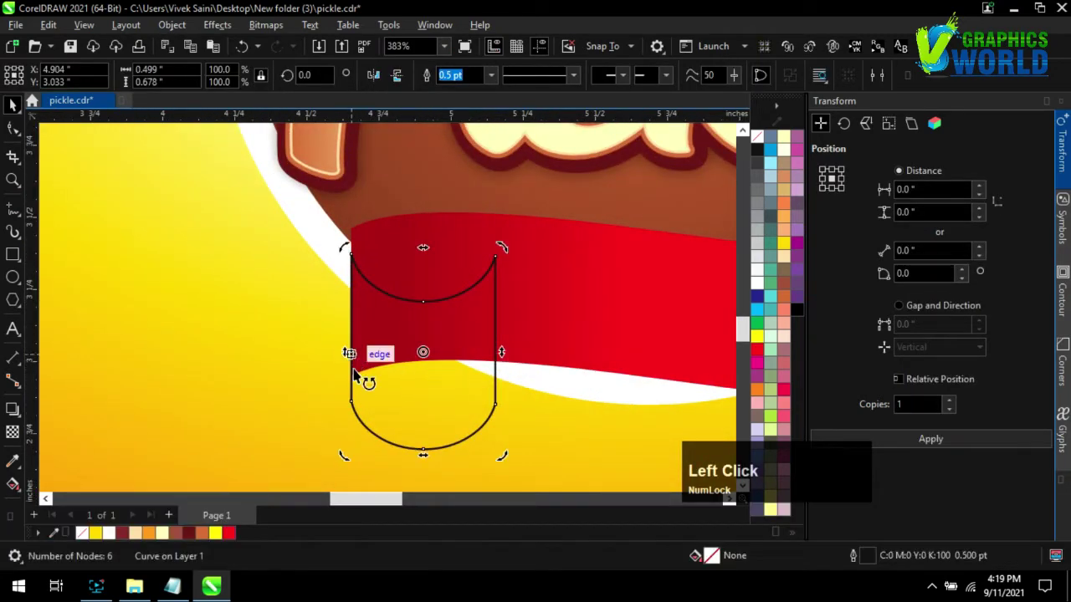
left_click(351, 356)
scroll("up", 3)
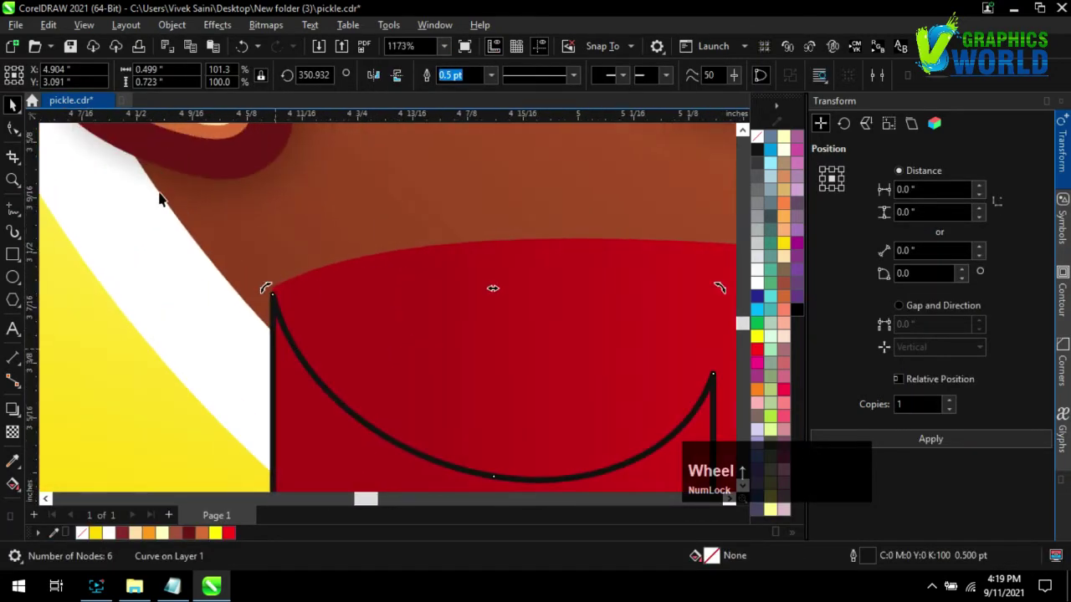
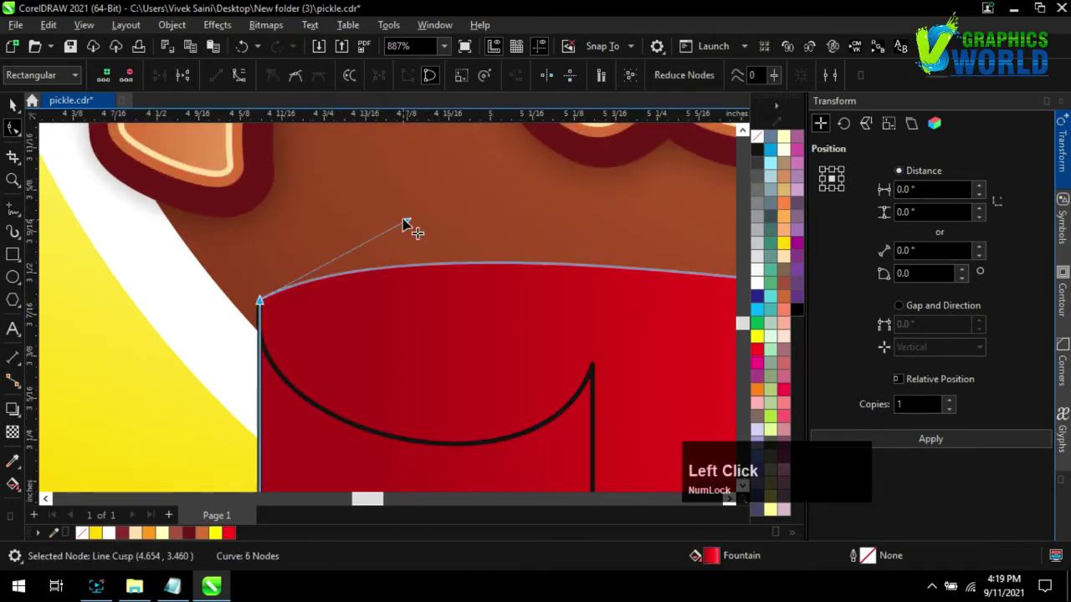
scroll("down", 3)
Step: Refine the fold shape's corner nodes into curved top and bottom edges
left_click(276, 322)
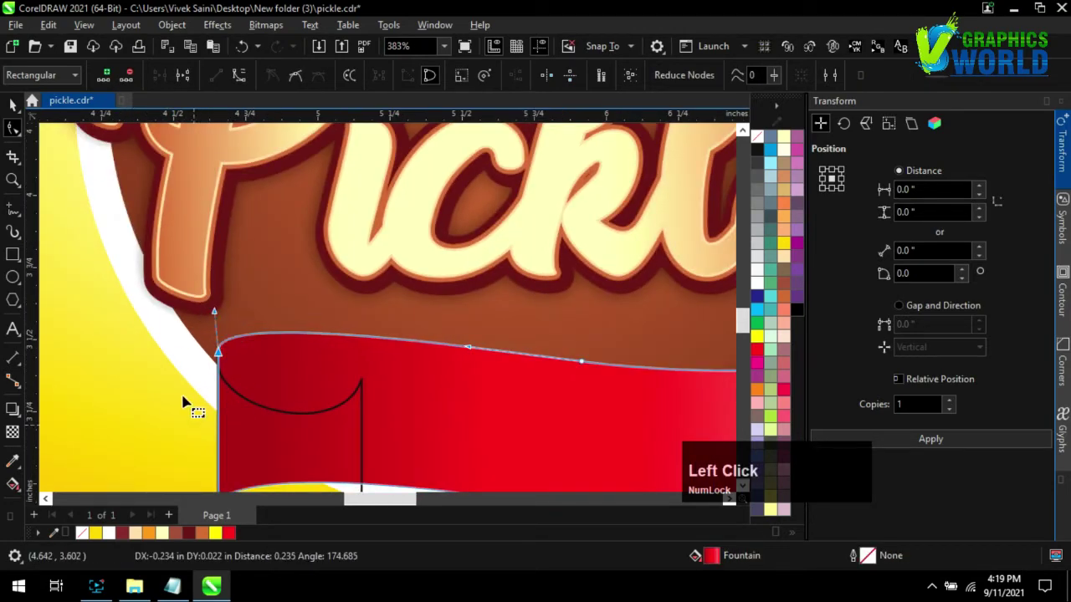
scroll("down", 3)
scroll("up", 3)
left_click(259, 420)
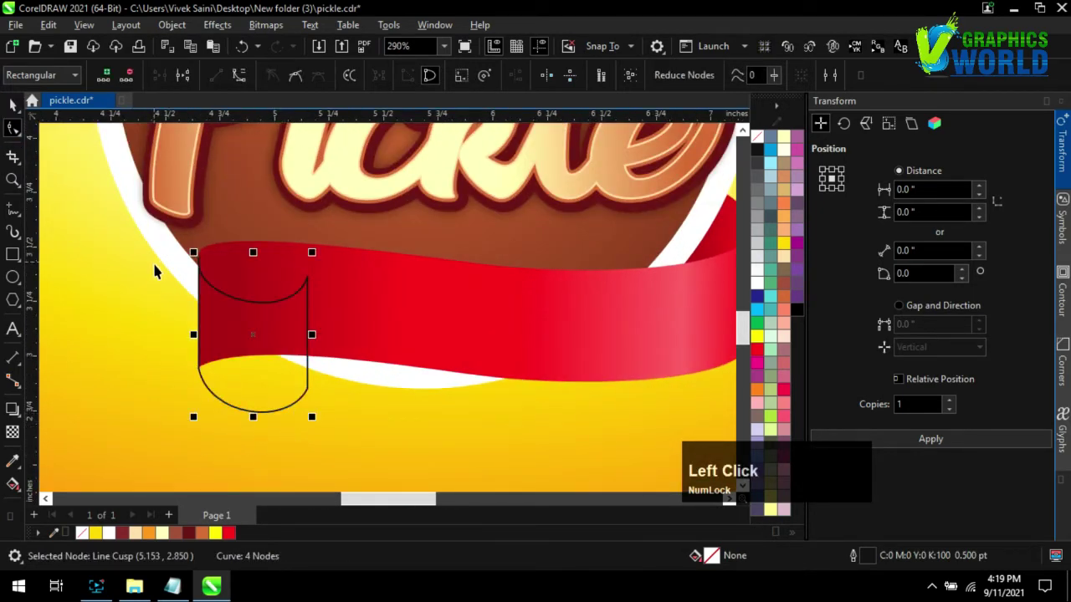
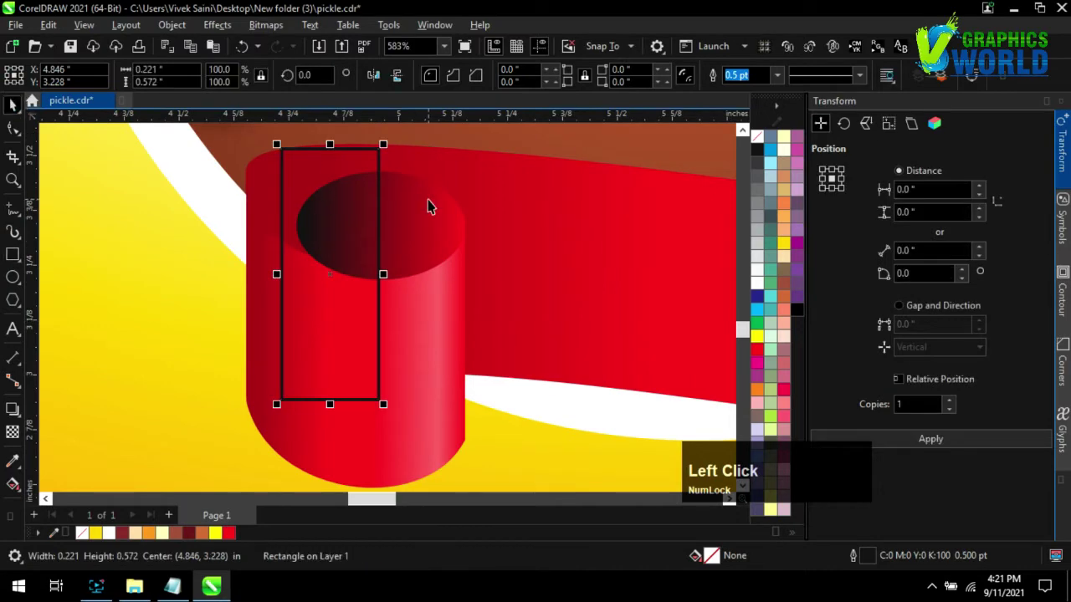
Step: Trim the dark shading rectangle inside the fold and set the fold piece's outline to None
key("shift+Num_Lock")
left_click(422, 218)
key("Delete")
left_click(345, 343)
left_click(204, 164)
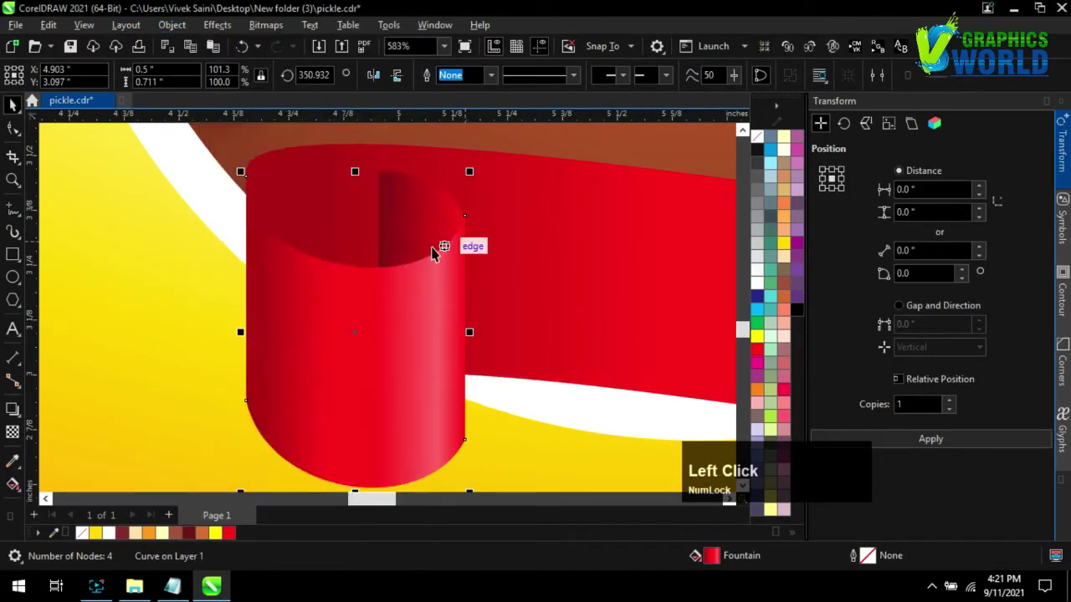
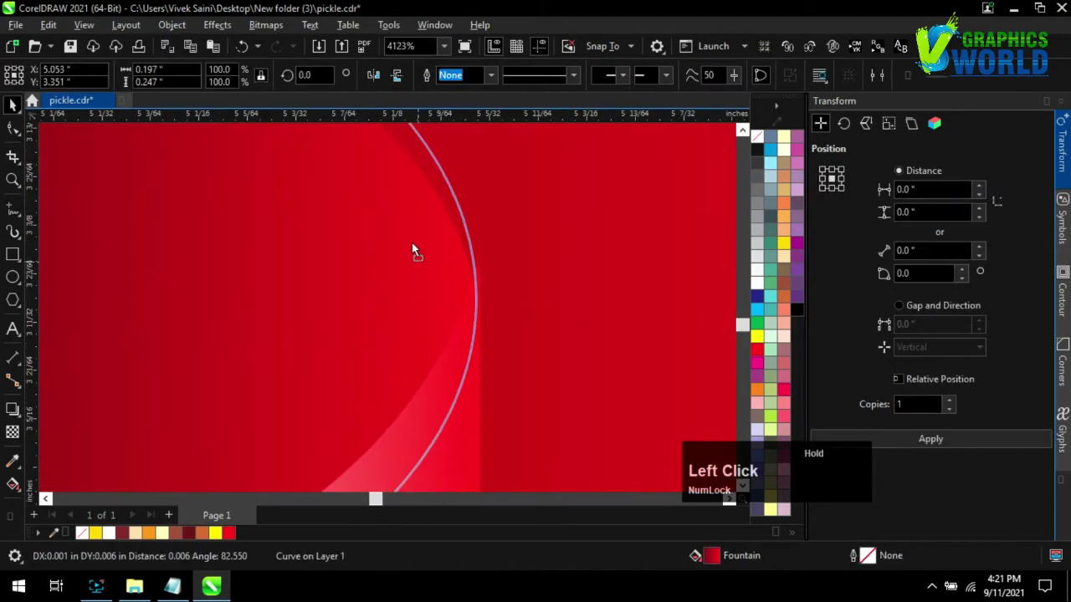
Step: Position the sliced chilli bitmap on top of the red ribbon
scroll("down", 3)
left_click(230, 203)
scroll("up", 3)
left_click(424, 261)
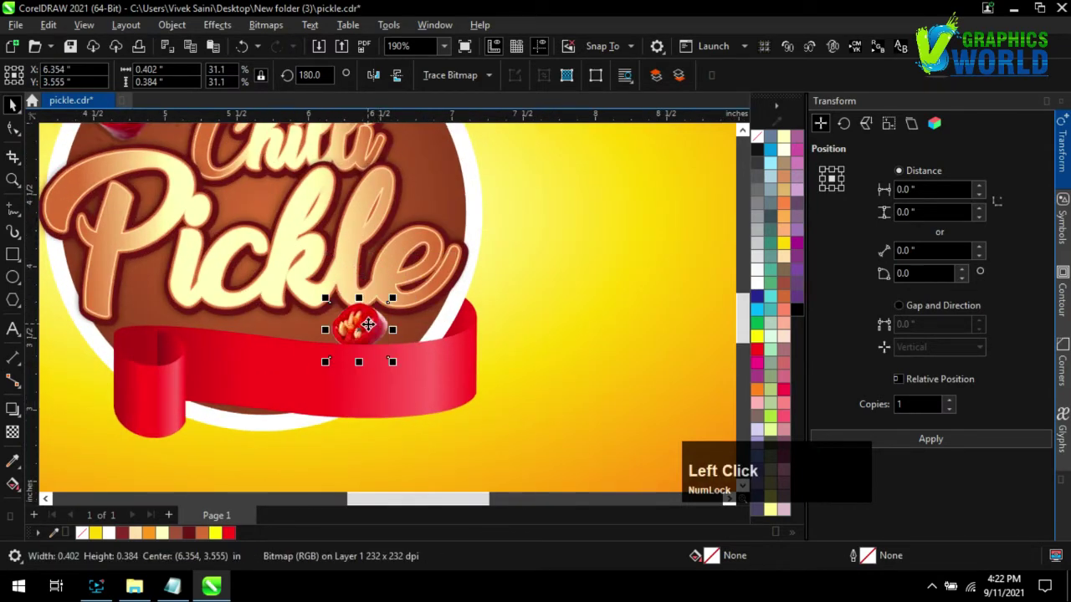
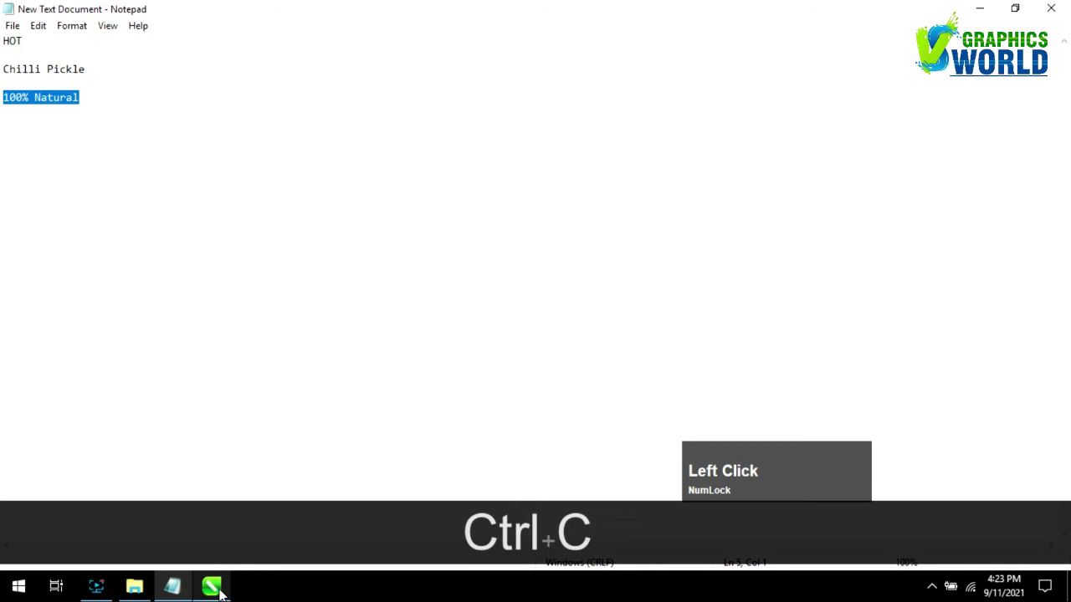
Step: Paste the '100% Natural' line from Notepad onto the page below the ribbon
key("ctrl+v")
left_click(20, 112)
scroll("up", 3)
left_click(19, 334)
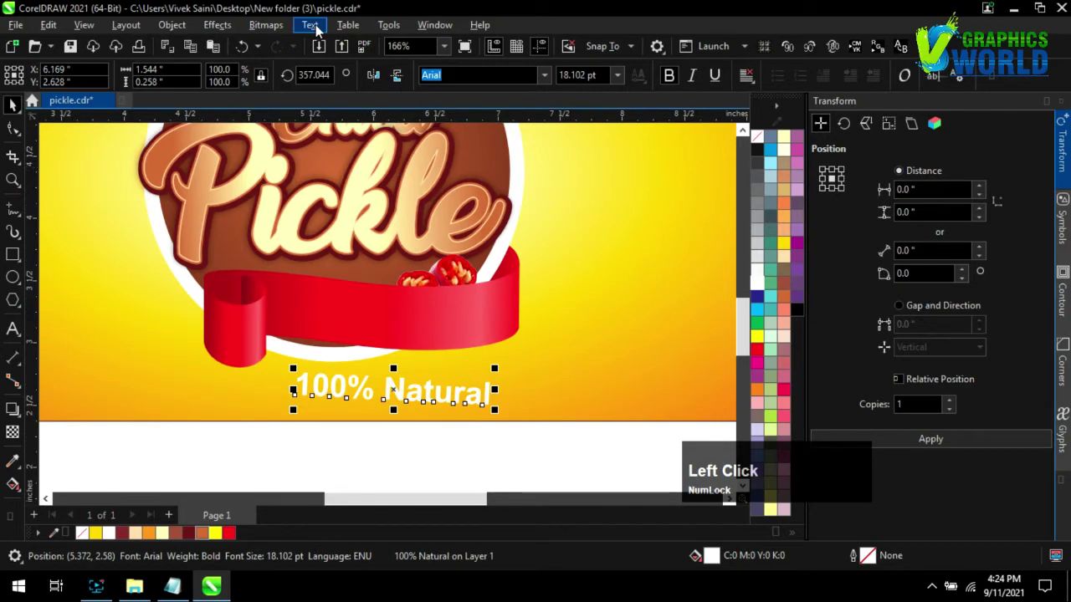
Step: Fit '100% Natural' along the ribbon as its path, flipped upright and centred across it
left_click(324, 240)
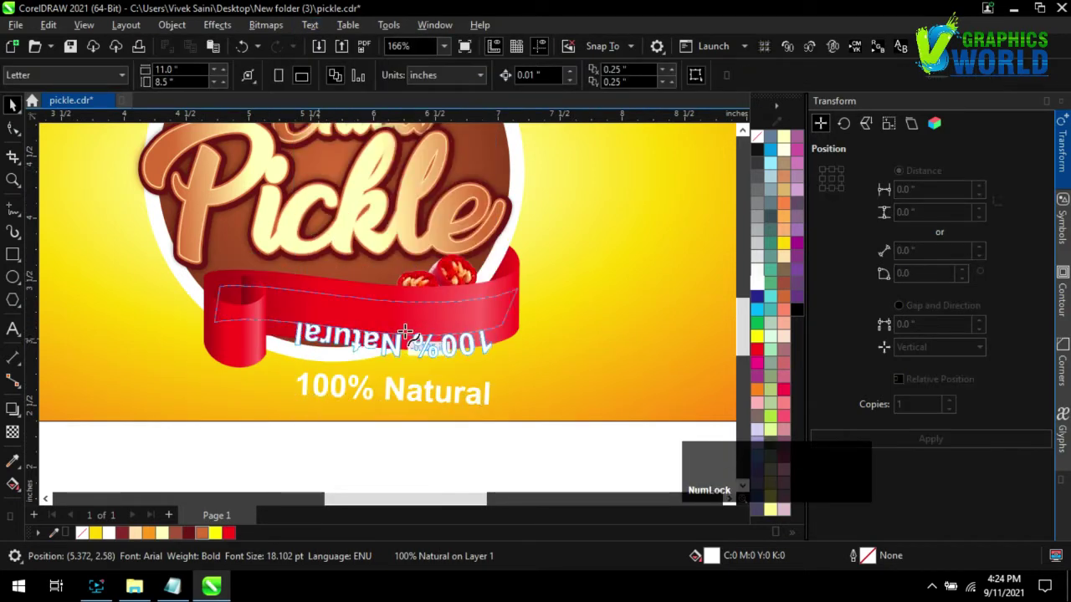
left_click(406, 338)
scroll("up", 3)
left_click(387, 348)
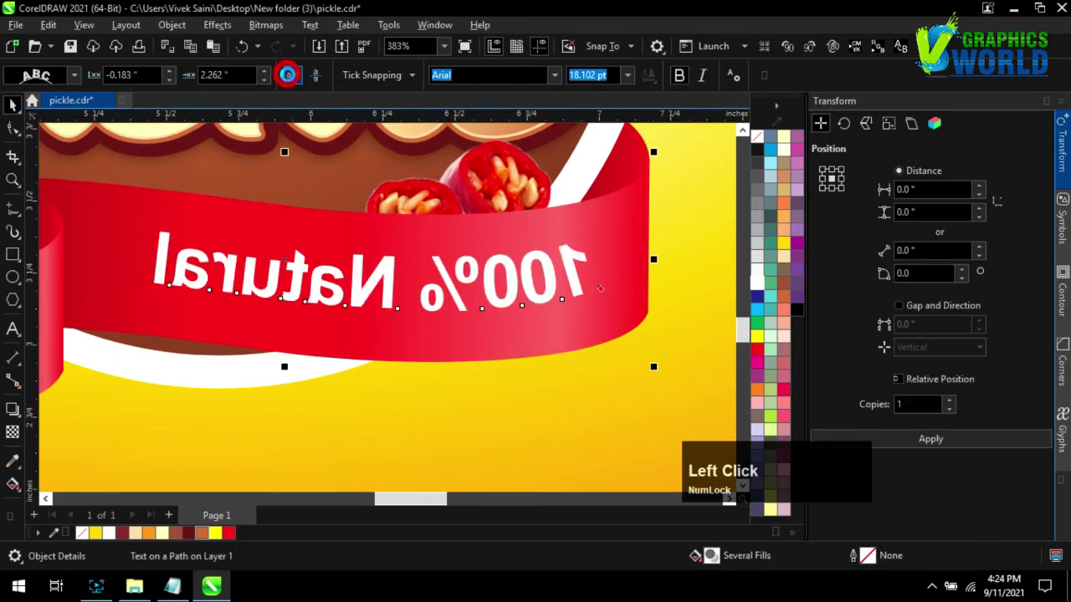
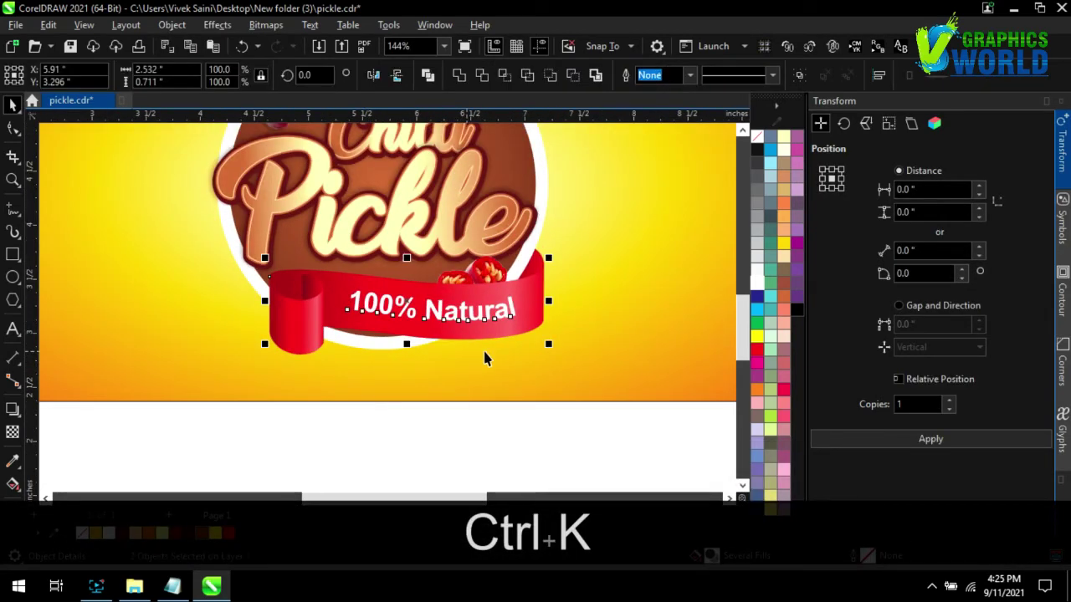
left_click(464, 431)
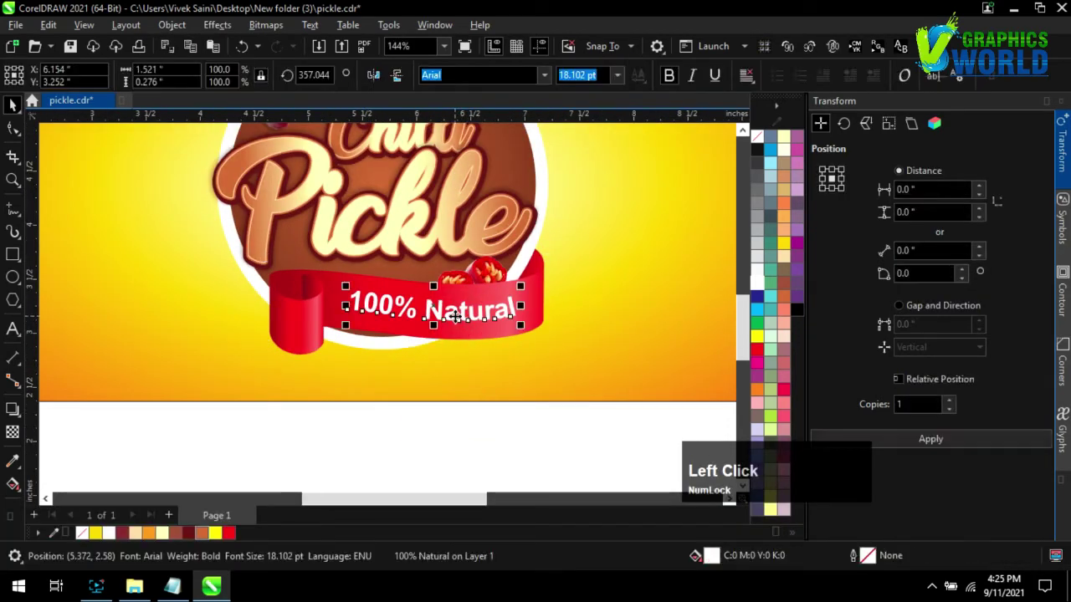
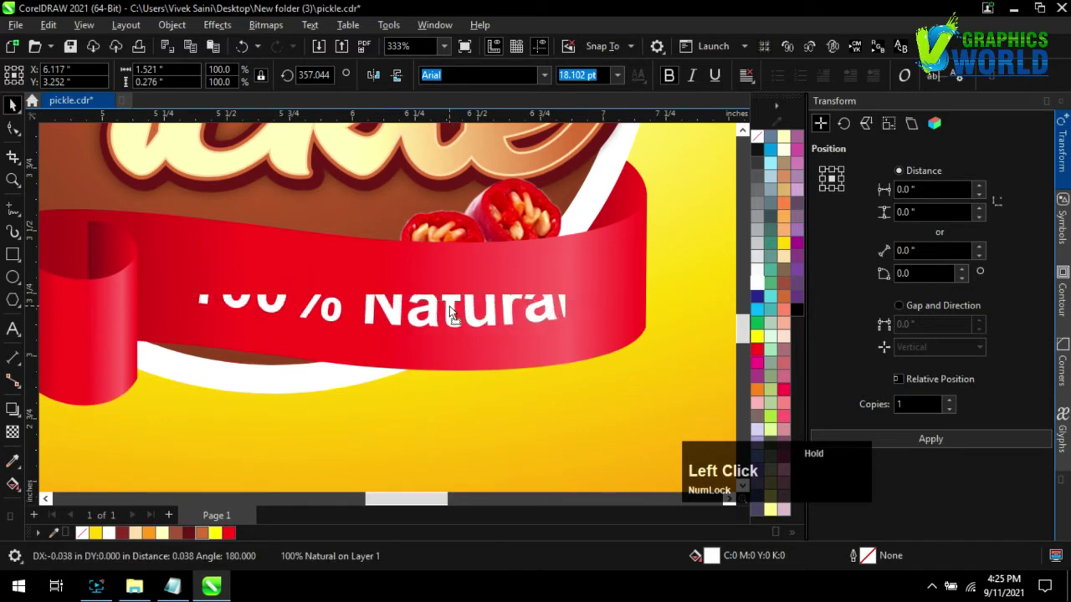
scroll("down", 3)
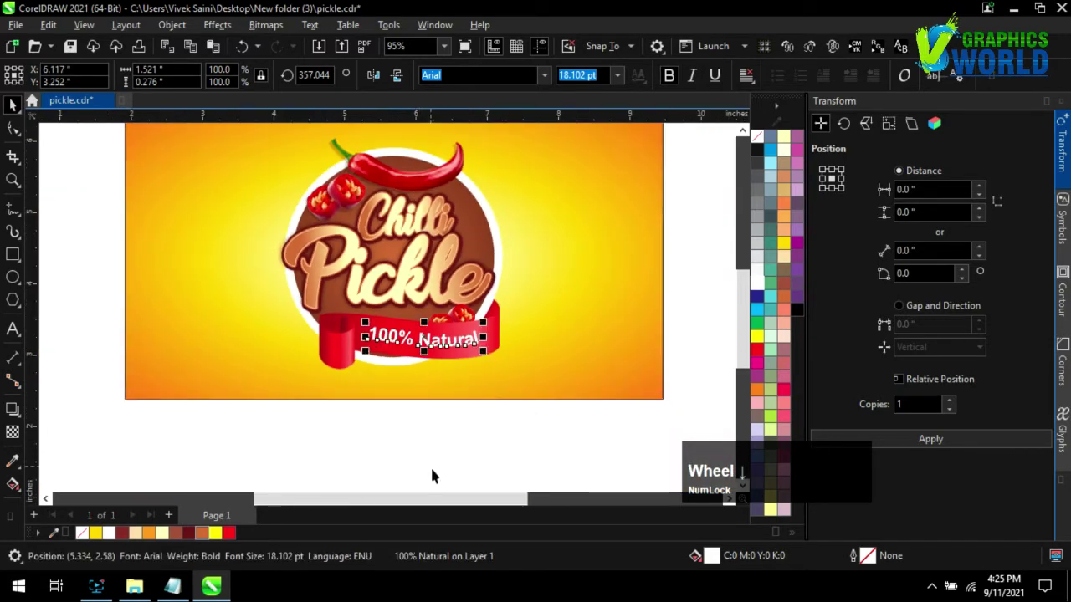
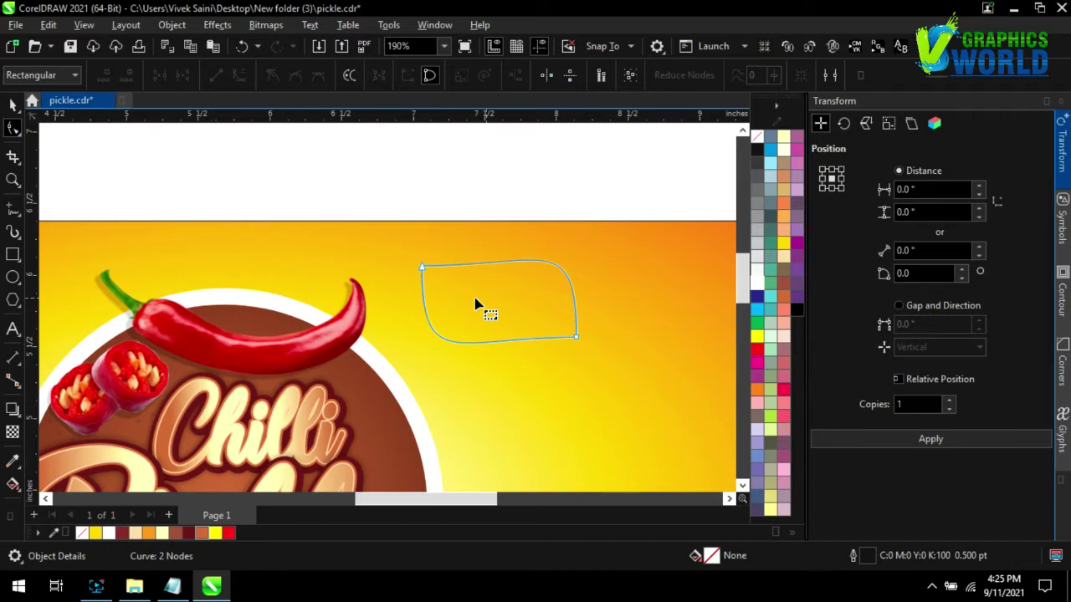
Step: Bend the tag rectangle's top and bottom edges into wavy curves
left_click(431, 273)
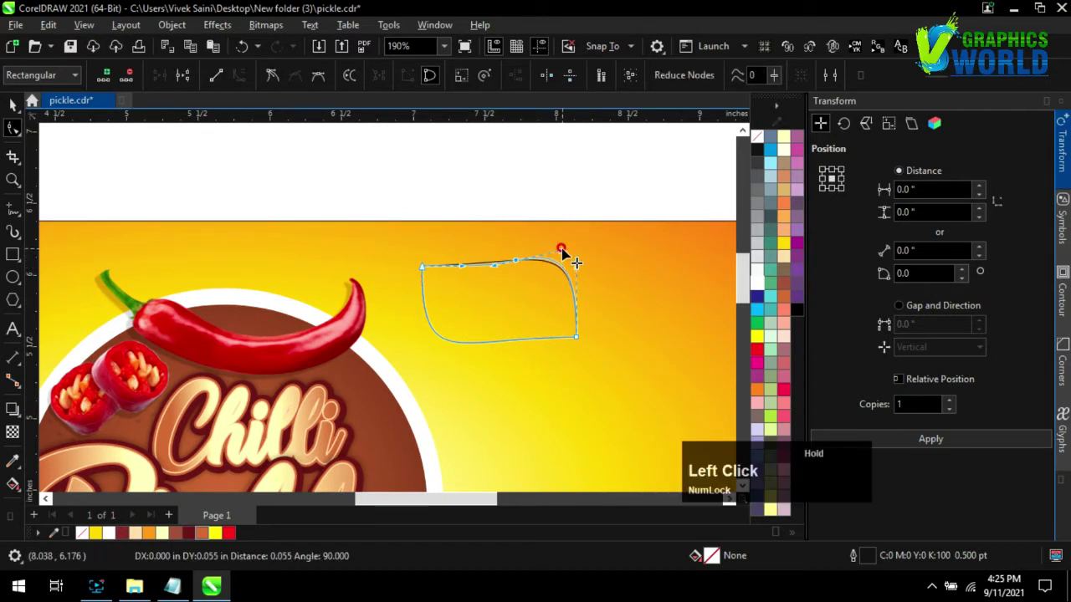
key("ctrl+z")
scroll("up", 3)
left_click(547, 340)
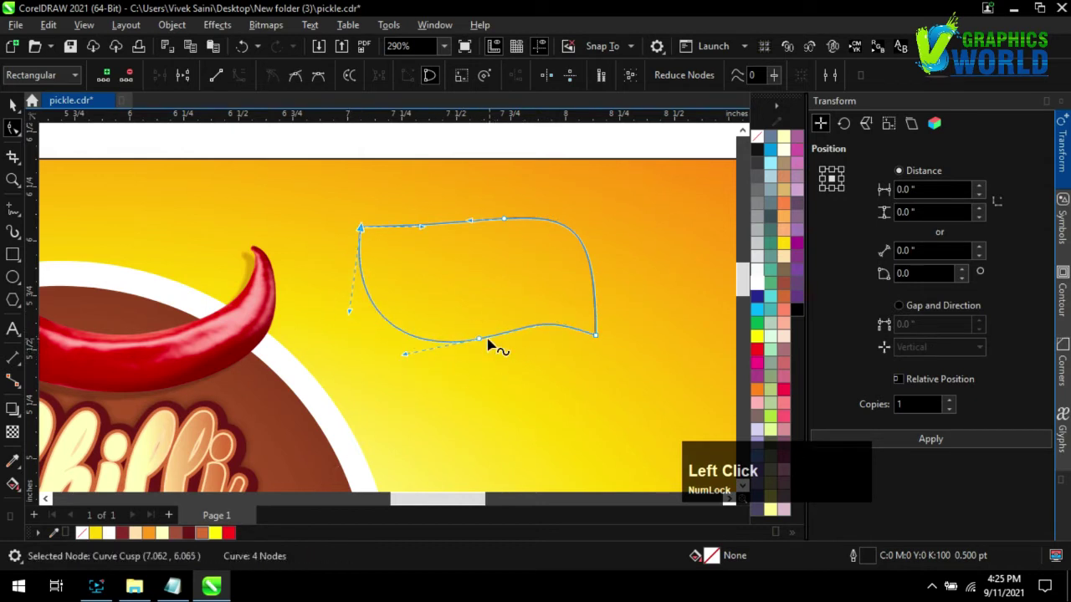
key("ctrl+z")
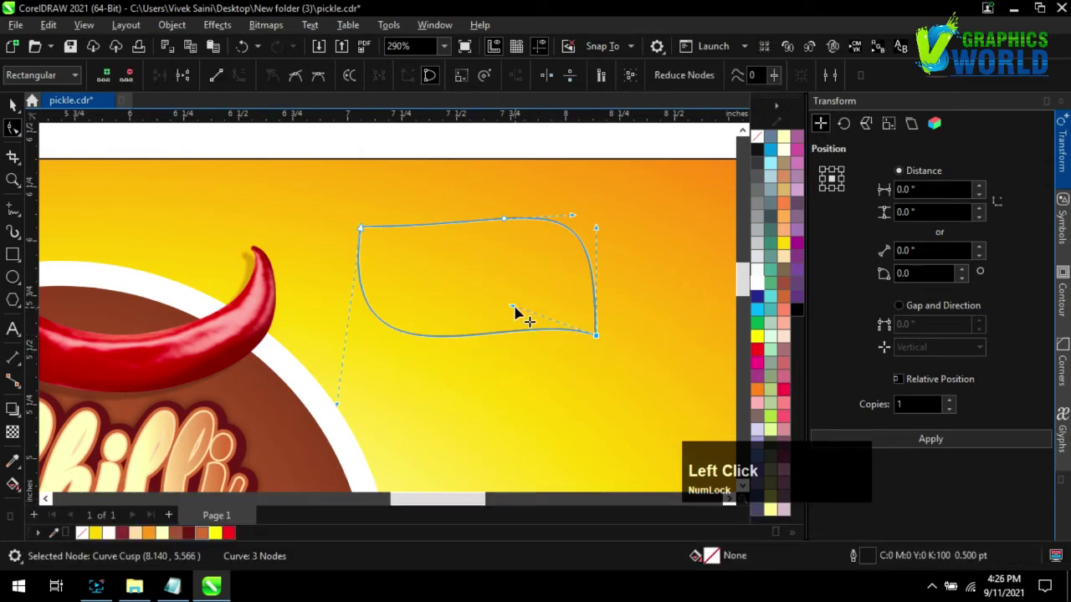
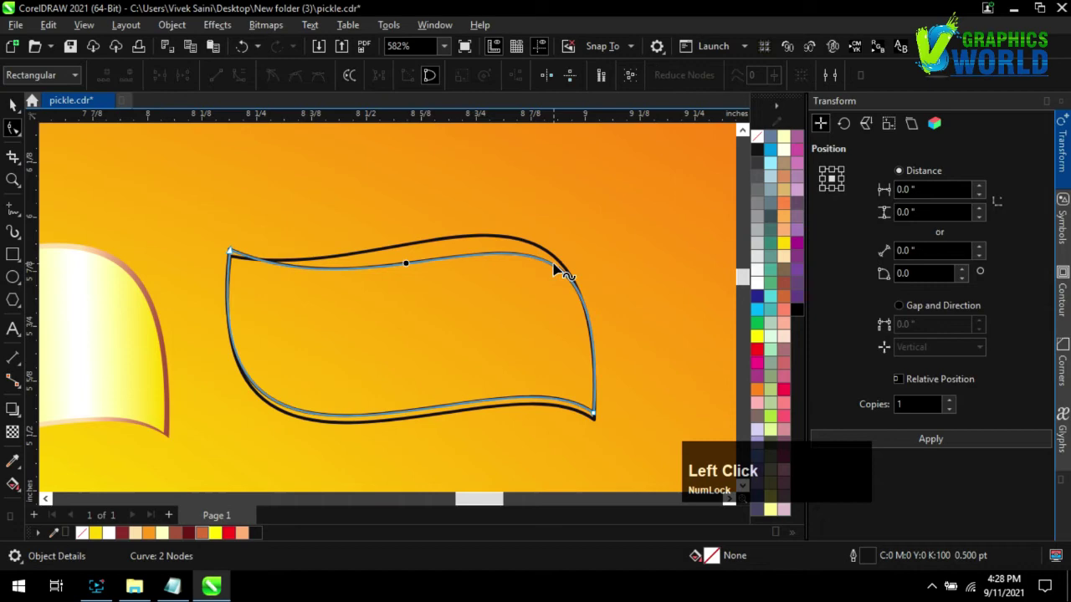
Step: Shape the highlight sliver along the tag's top, fill it white and remove its outline
scroll("up", 3)
left_click(207, 256)
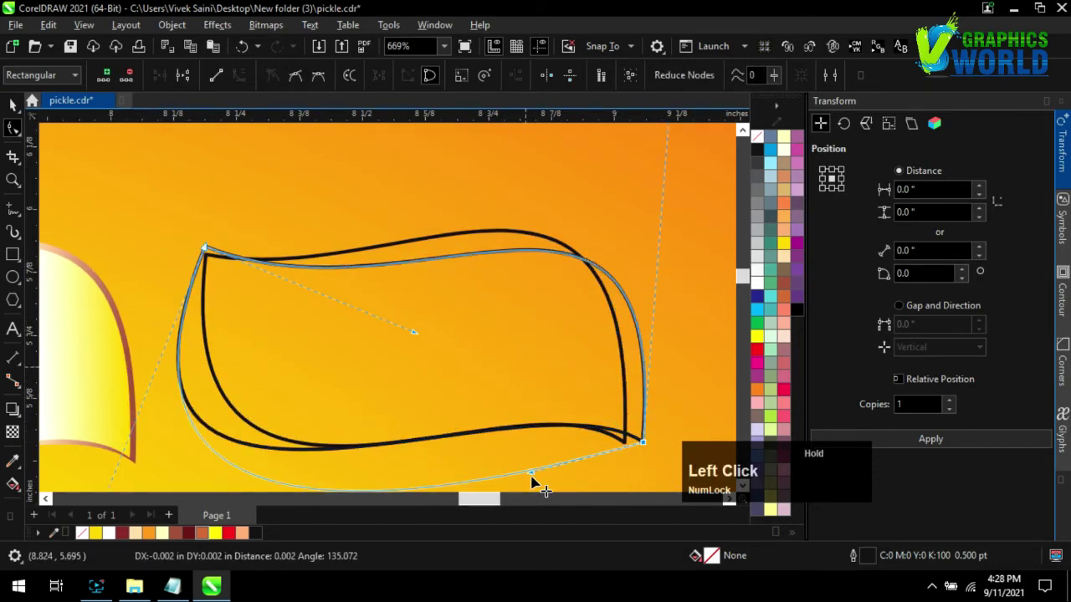
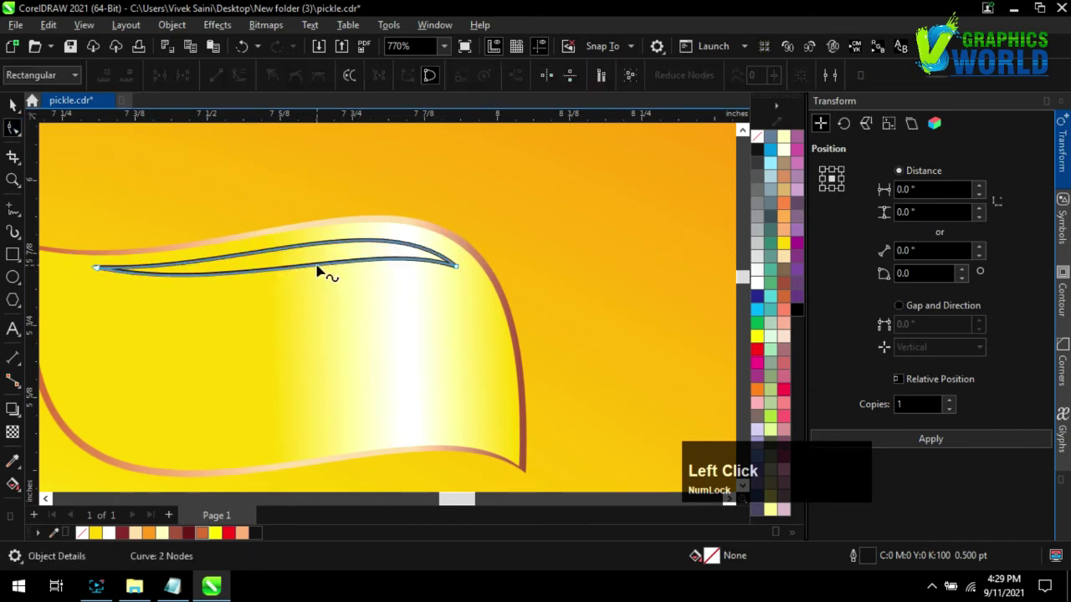
right_click(762, 141)
scroll("down", 3)
left_click(489, 149)
scroll("up", 3)
left_click(385, 285)
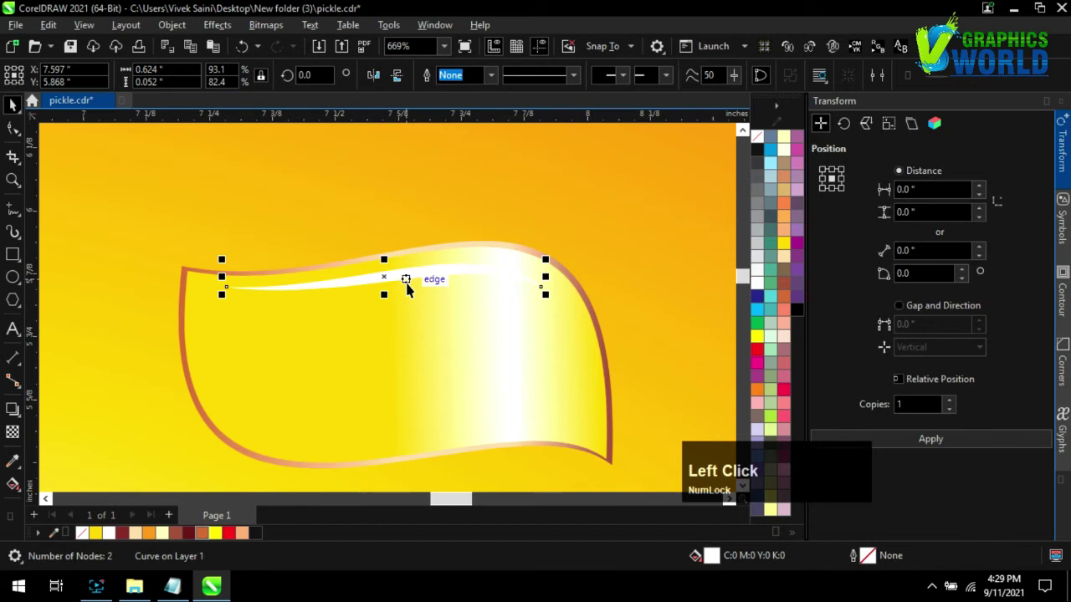
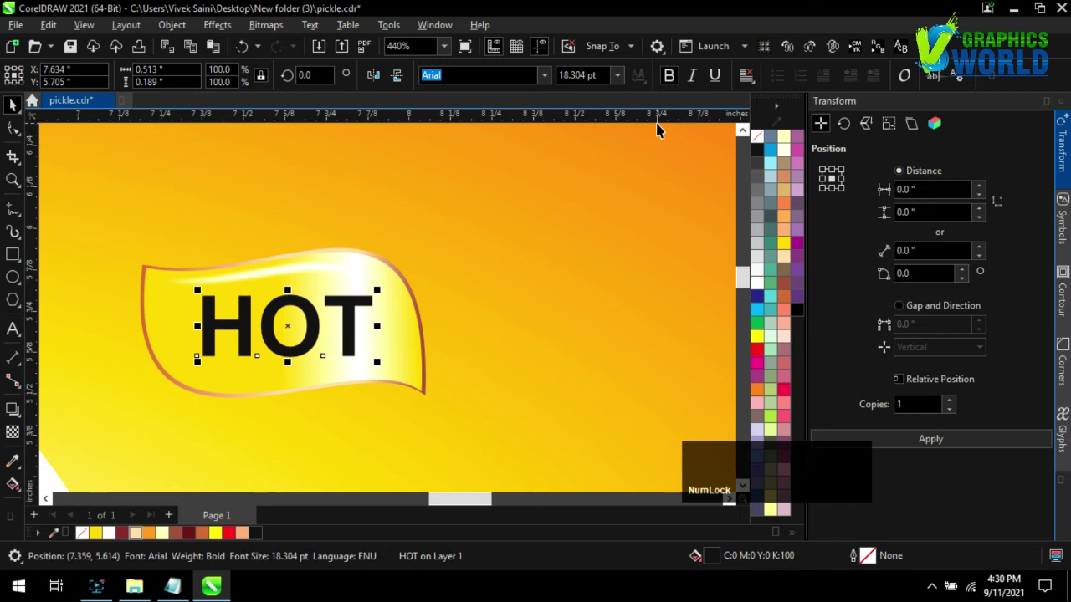
Step: Fill HOT brown and give it a dark brown 2 pt outline in Outline Pen
left_click(792, 300)
right_click(784, 287)
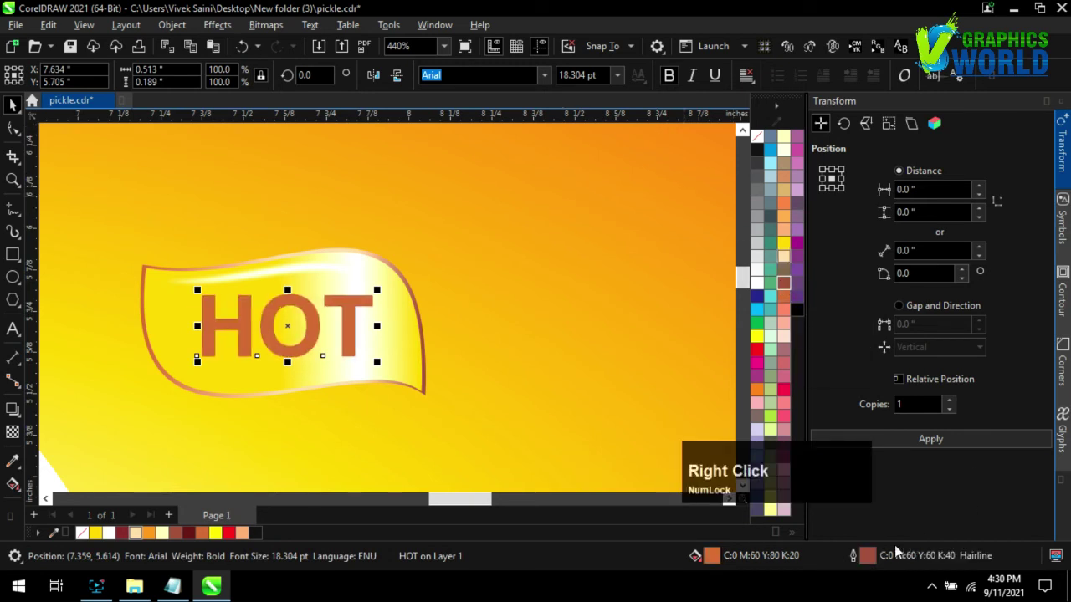
left_click(877, 559)
left_click(467, 204)
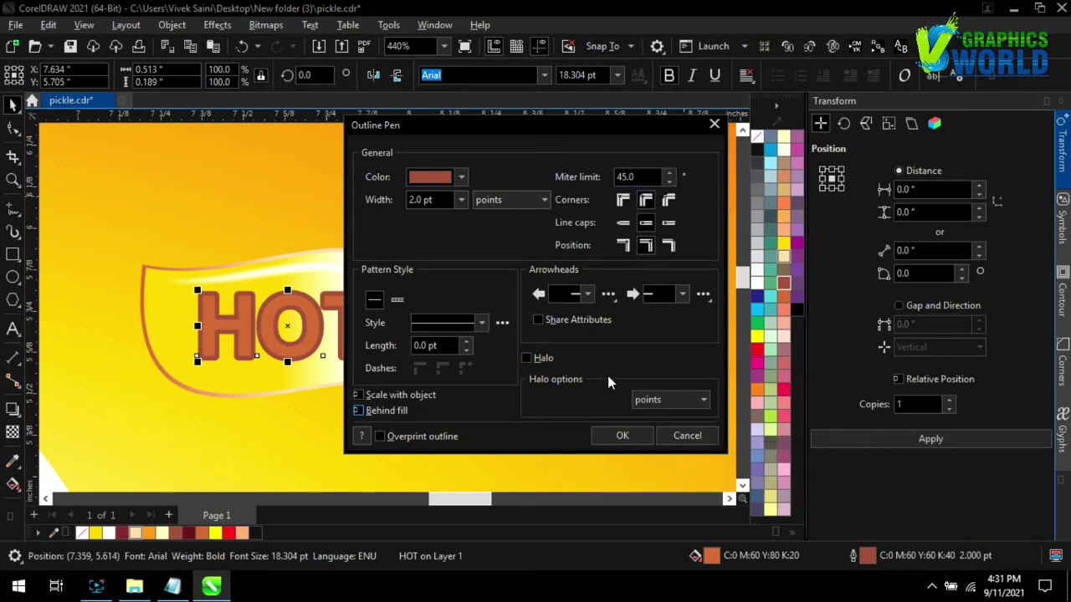
left_click(468, 206)
left_click(624, 443)
Step: Centre HOT on the yellow tag, group the tag pieces and set them atop the chilli
right_click(856, 335)
scroll("down", 3)
left_click(435, 180)
scroll("up", 3)
left_click(458, 318)
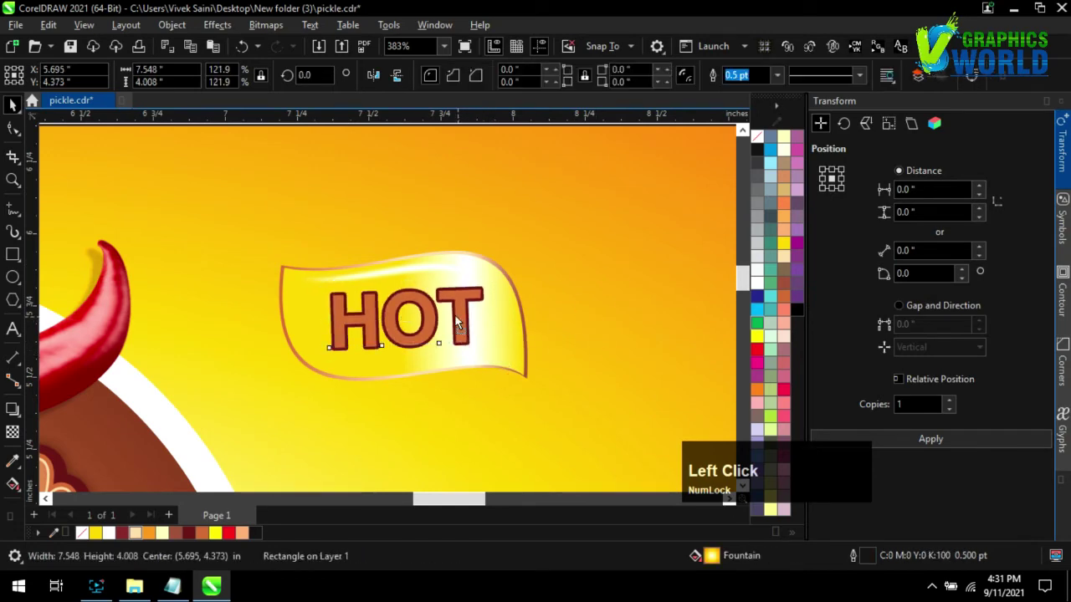
scroll("down", 3)
left_click(379, 251)
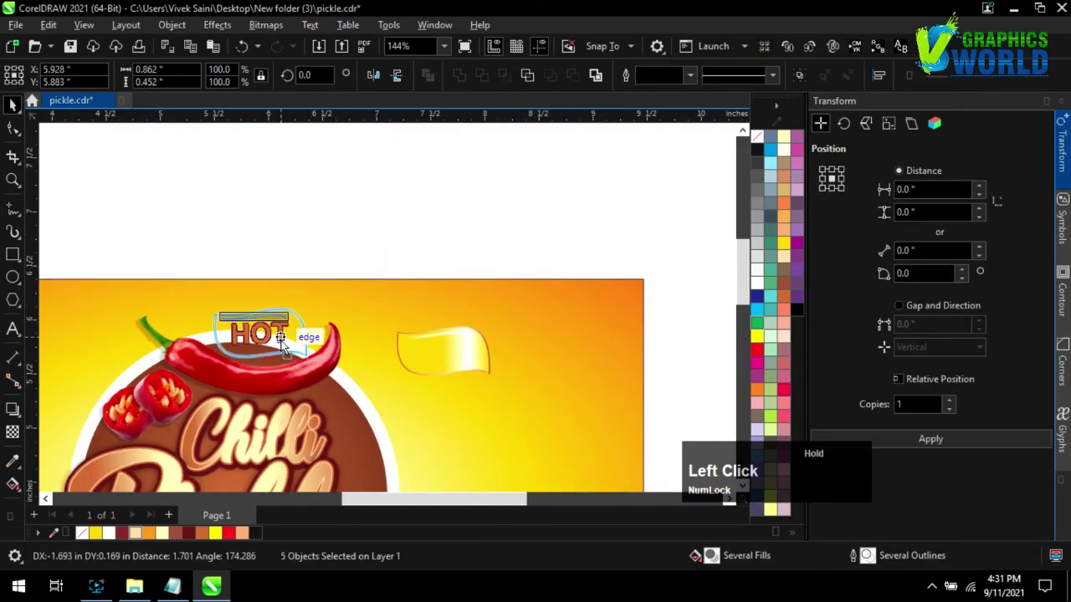
scroll("down", 3)
left_click(380, 211)
Step: Widen the tag shape so it fits around the HOT letters
scroll("up", 3)
left_click(277, 233)
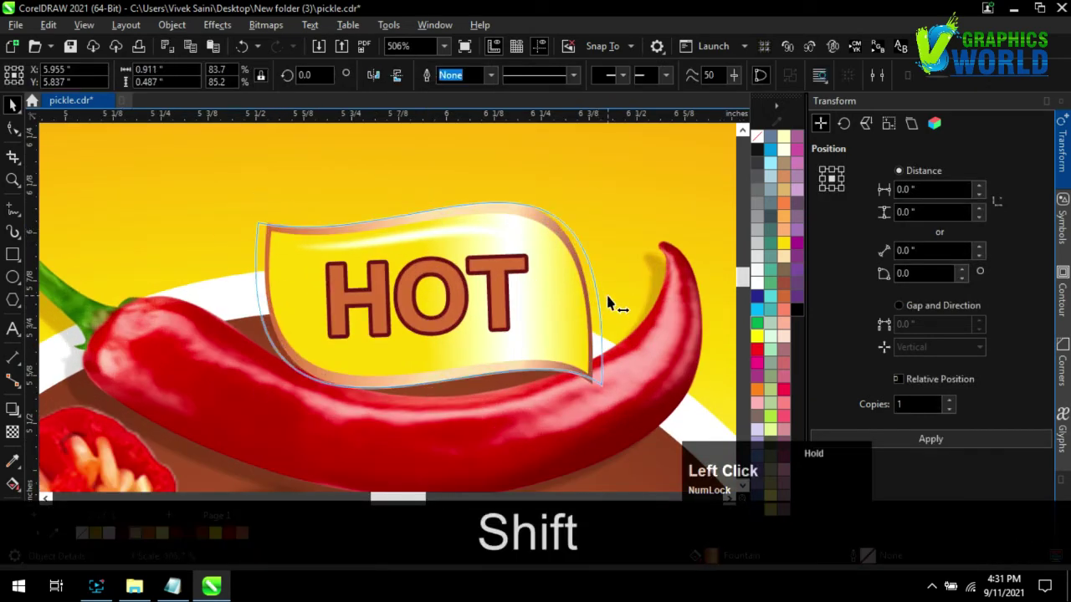
scroll("down", 3)
scroll("up", 3)
left_click(526, 301)
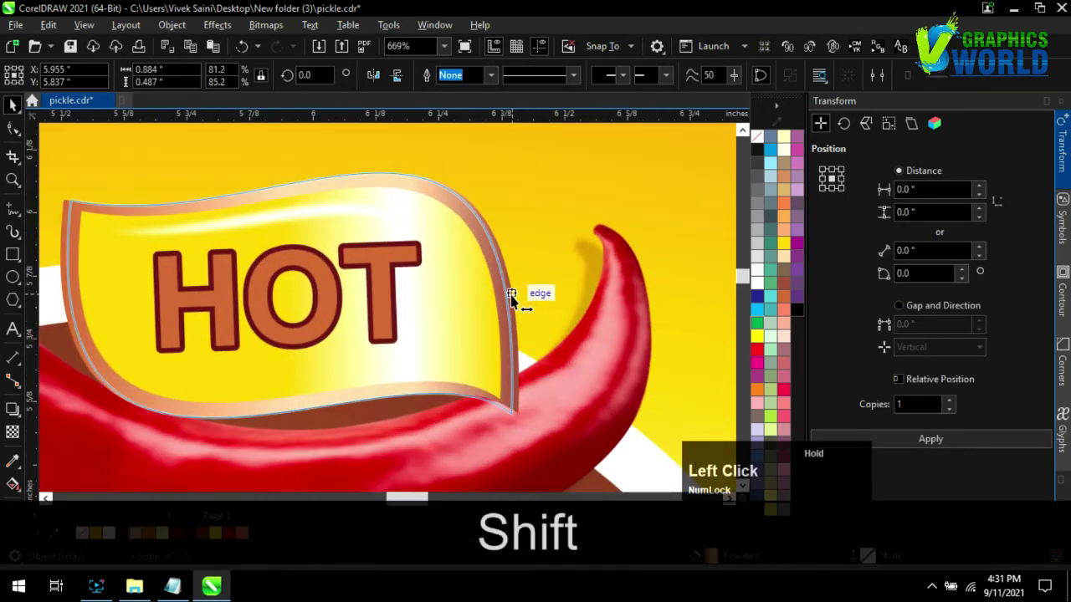
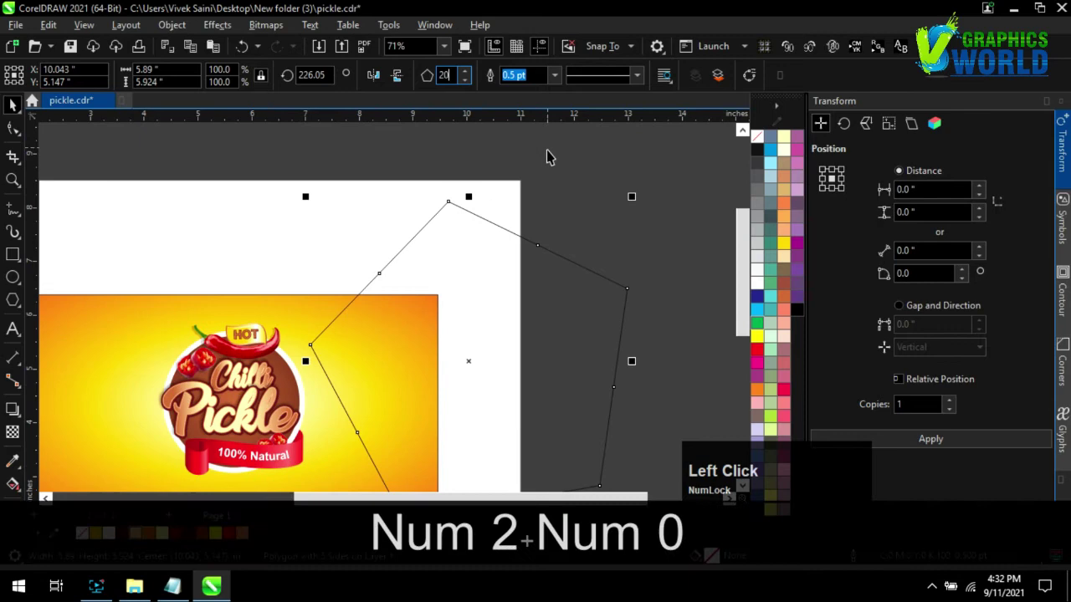
Step: Create a large 20-sided polygon and pull its nodes inward into swirling curved rays, centred on the page
left_click(556, 178)
scroll("up", 3)
left_click(415, 224)
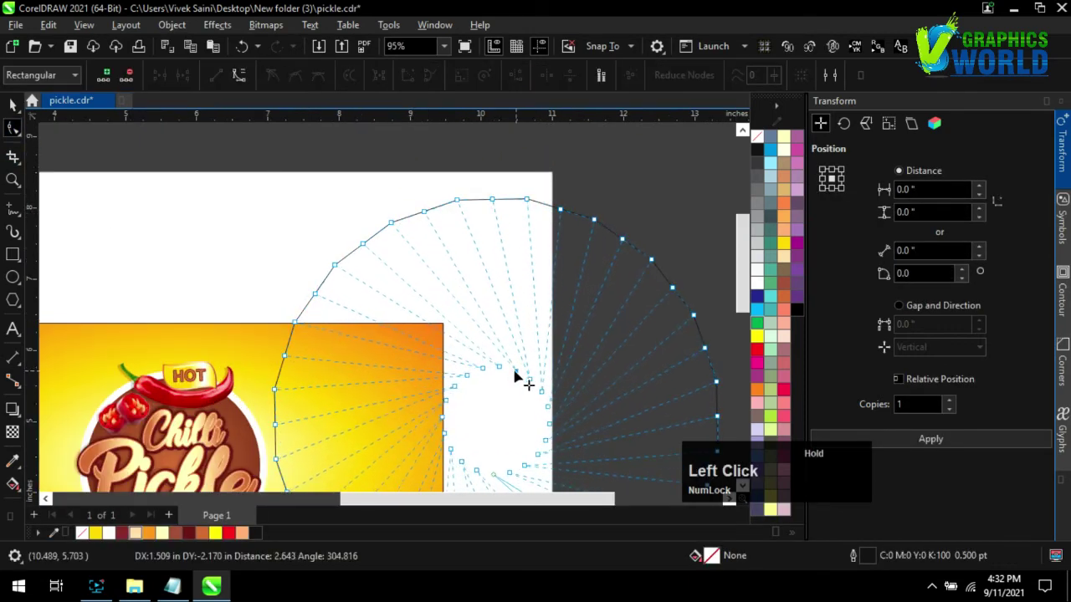
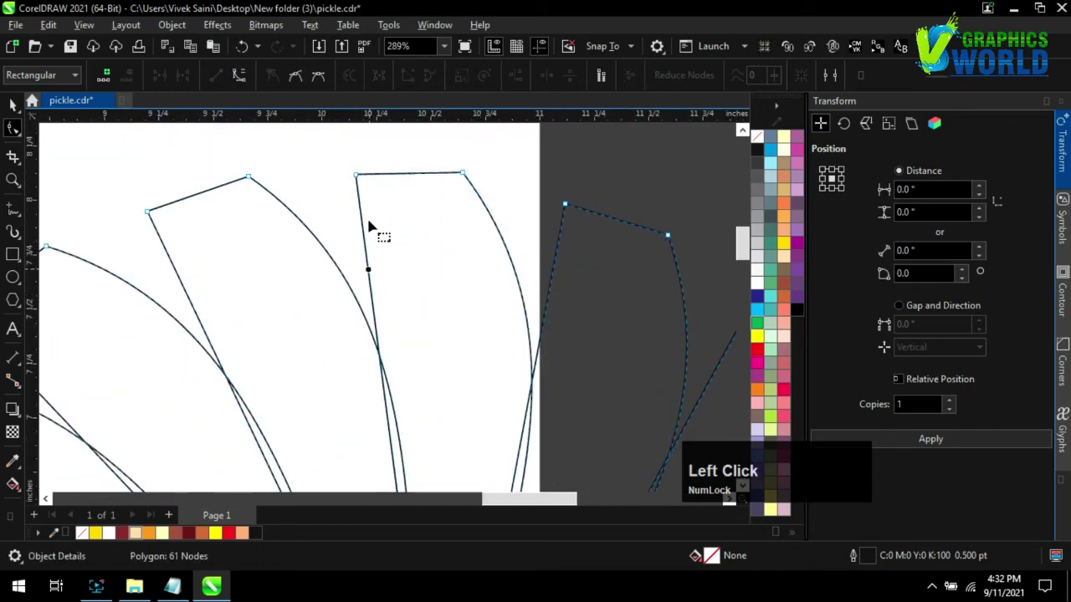
scroll("down", 3)
left_click(12, 109)
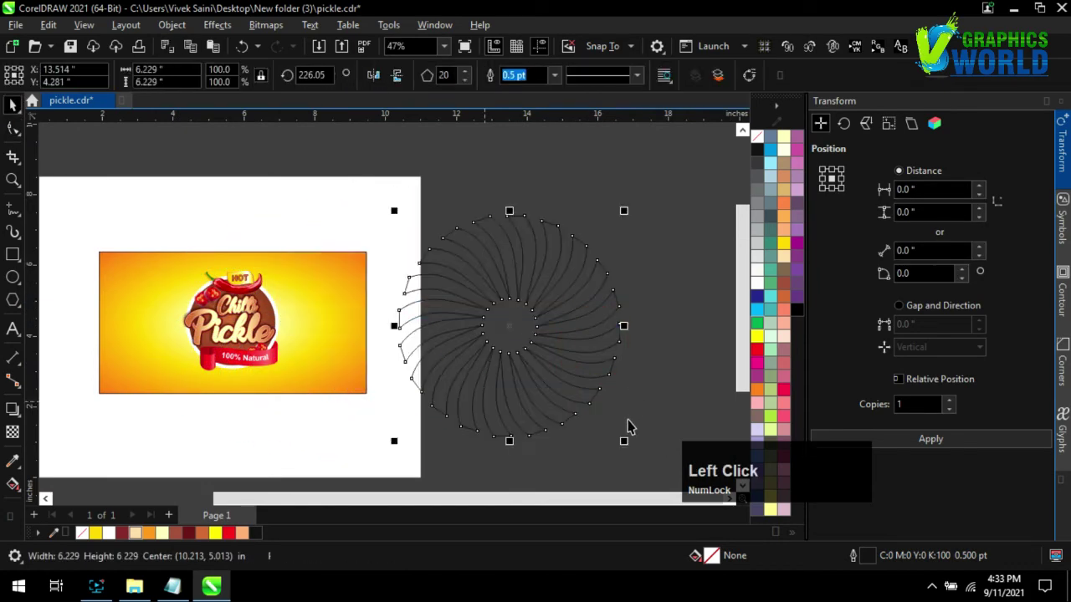
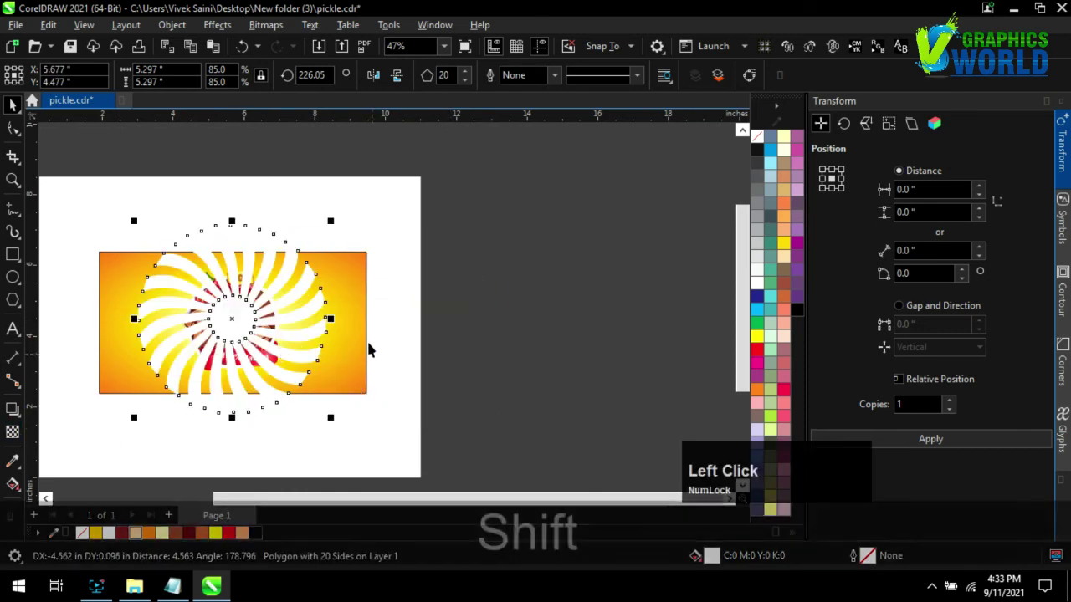
key("c")
key("e")
scroll("down", 3)
scroll("up", 3)
Step: Apply a radial transparency to the white rays so they fade outward into the orange background
left_click(441, 272)
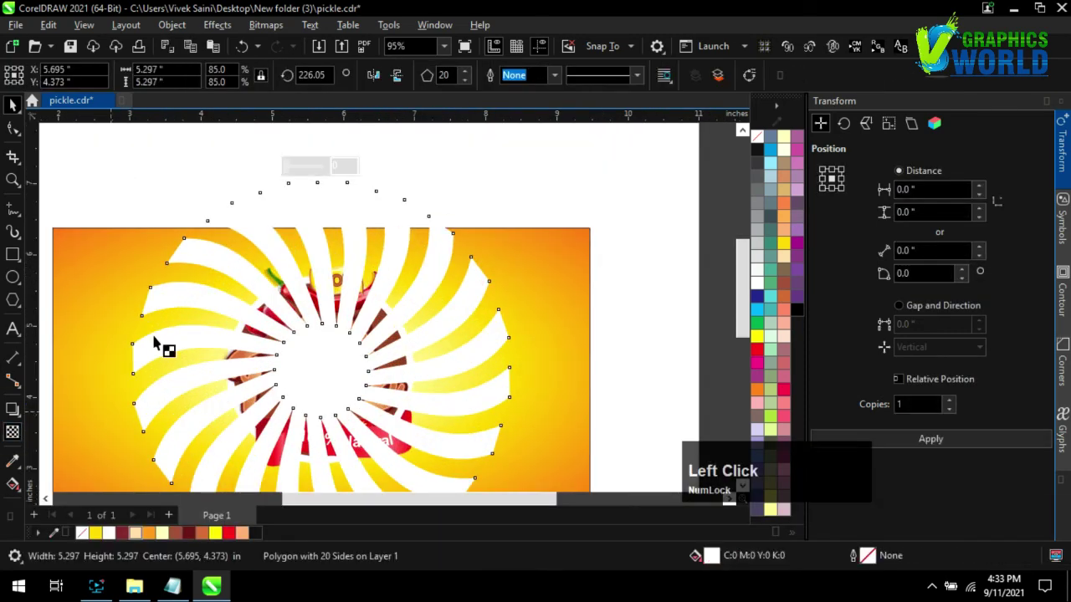
left_click(44, 83)
left_click(68, 80)
left_click(343, 82)
scroll("down", 3)
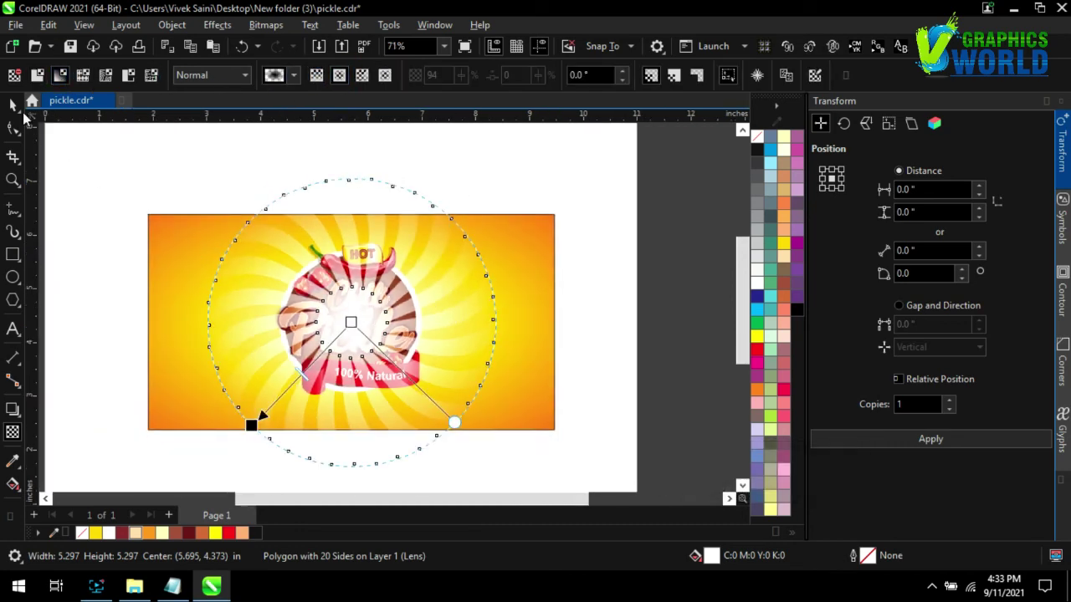